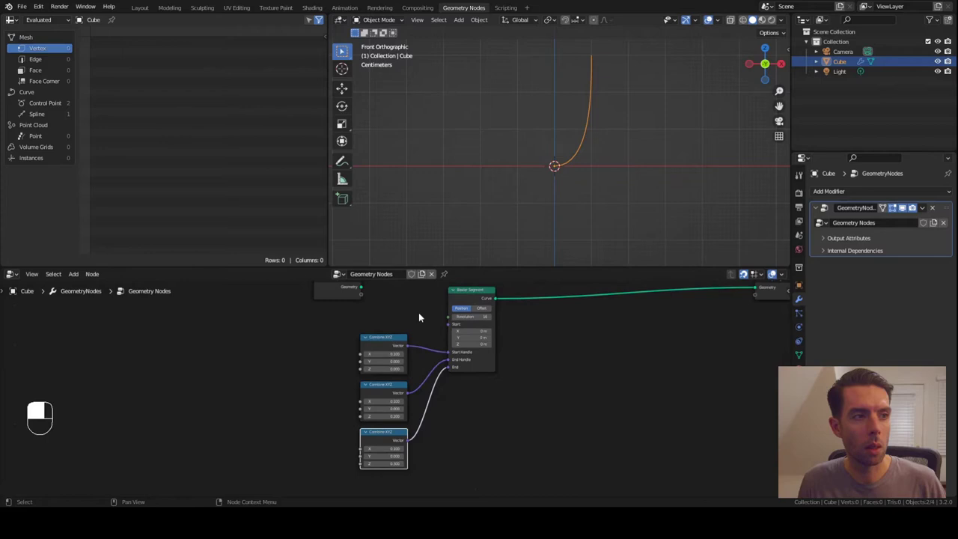
Link the X and Z sockets of the three Combine XYZ nodes to the Group Input
left_click_drag(332, 334, 385, 310)
left_click(384, 310)
left_click_drag(388, 309, 388, 310)
left_click(388, 310)
left_click_drag(389, 310, 401, 310)
left_click_drag(402, 310, 785, 364)
Begin renaming the first coordinate input to 'start_handle' in the N-panel Group tab
key("n")
left_click_drag(785, 364, 715, 315)
left_click(714, 314)
middle_click(714, 315)
left_click(774, 269)
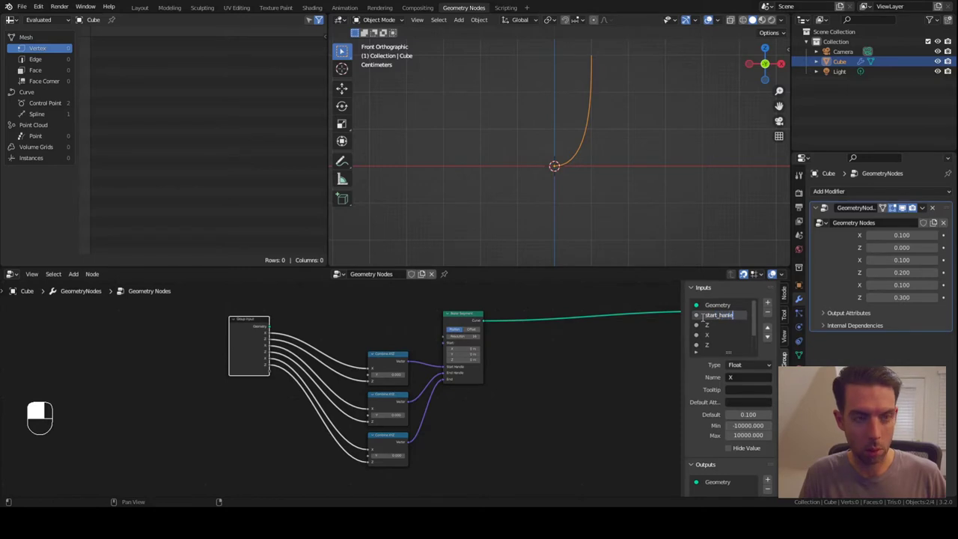
Continue editing the first X input's name toward 'start_handle'
key("BackSpace")
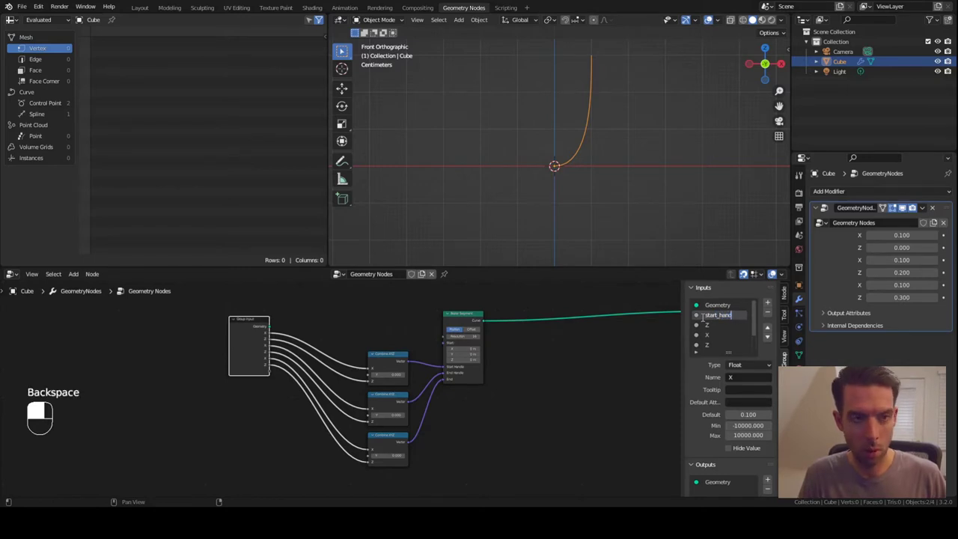
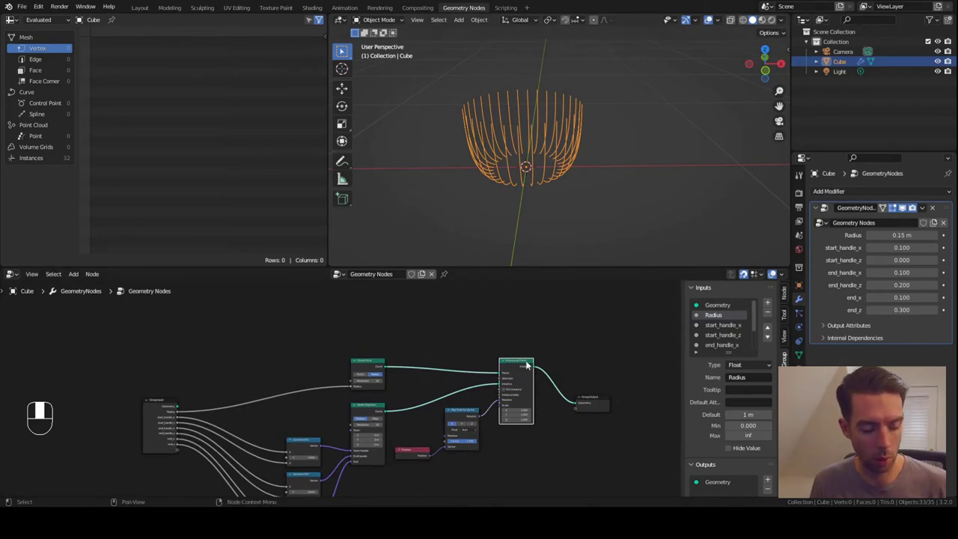
Duplicate Instance on Points above the original, feed it the Curve Circle and route its instances onward
key("shift+d")
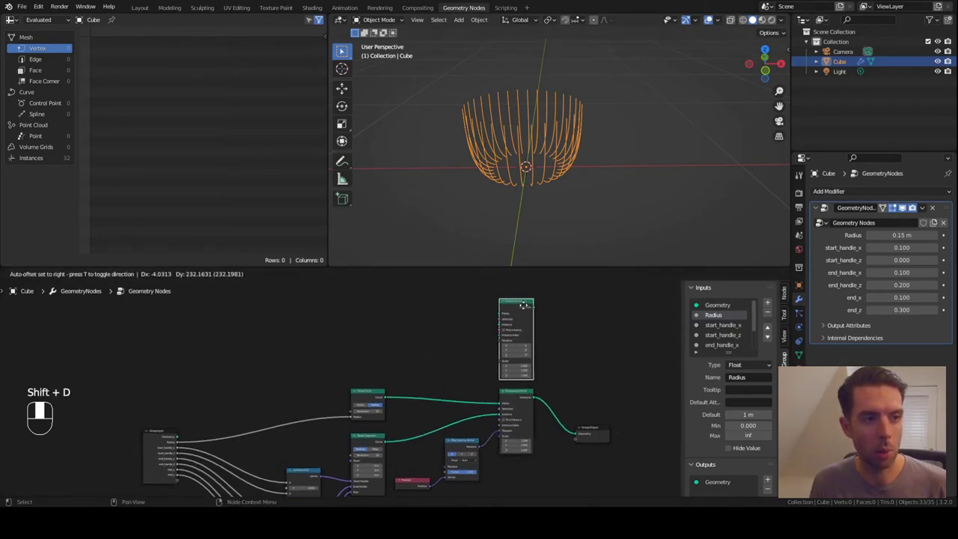
left_click_drag(527, 310, 364, 436)
left_click_drag(364, 435, 624, 402)
left_click_drag(623, 402, 423, 301)
key("F3")
key("BackSpace")
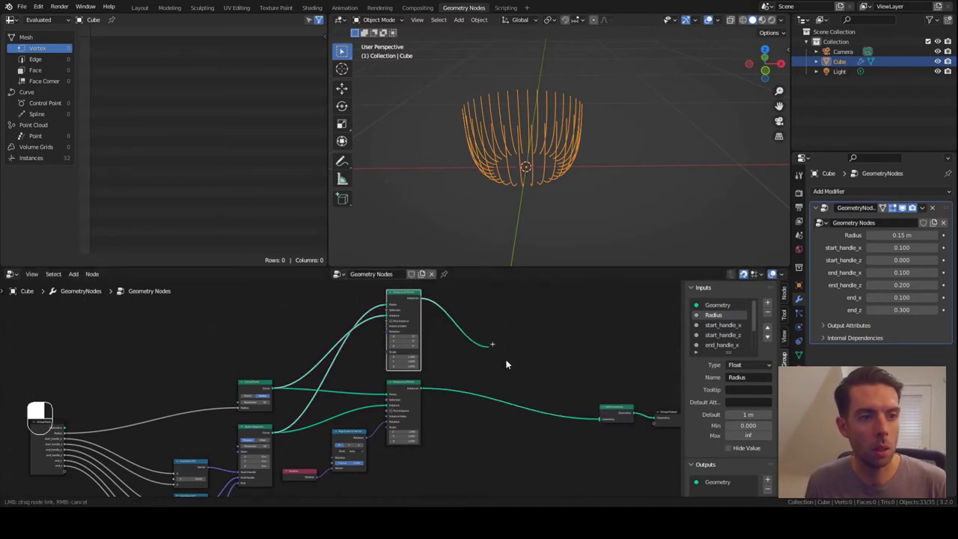
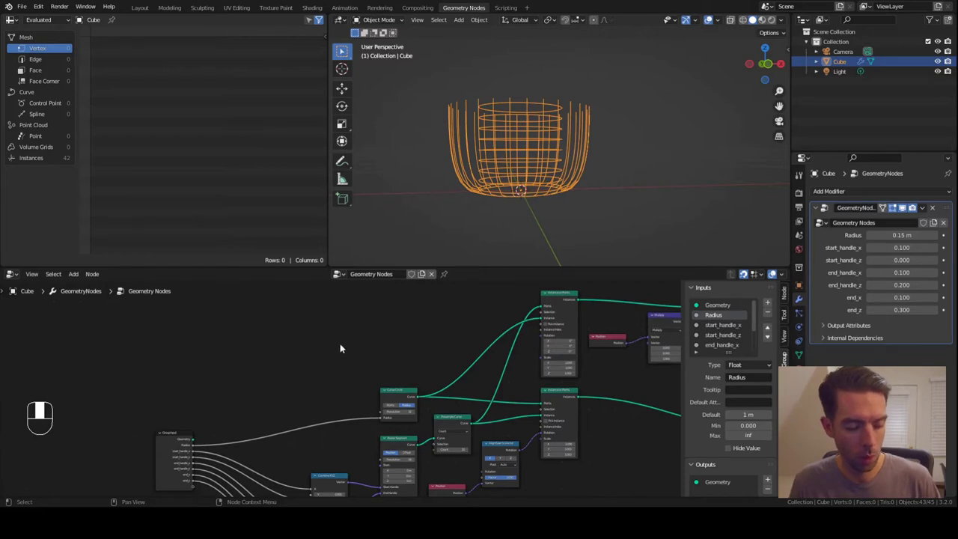
Feed Position into a Separate XYZ node and its height component into a Math Add node
key("F3")
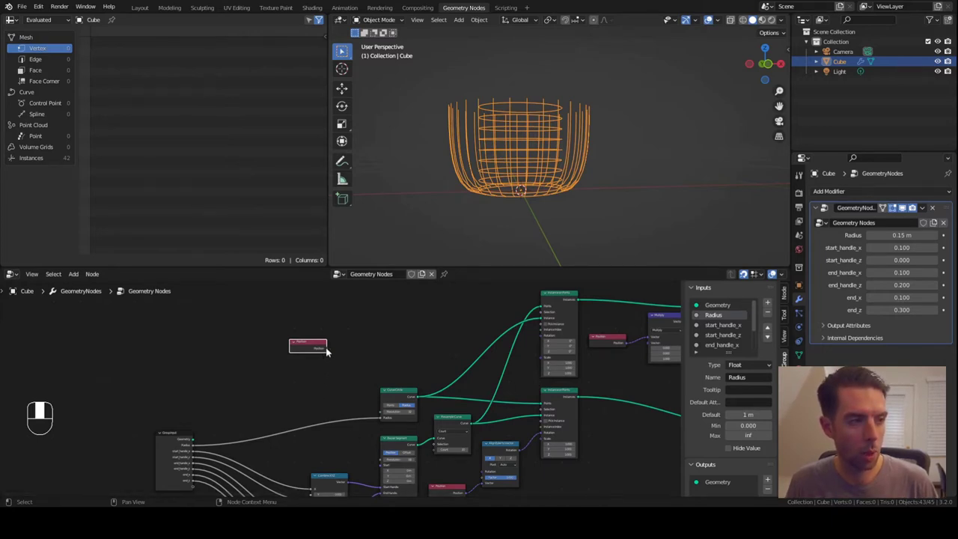
left_click_drag(317, 345, 383, 352)
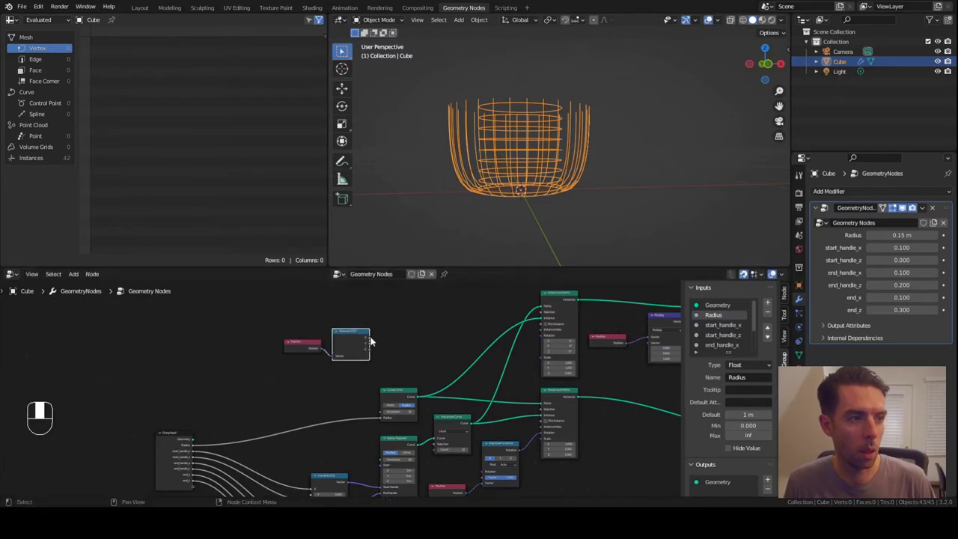
left_click_drag(372, 338, 255, 395)
key("d")
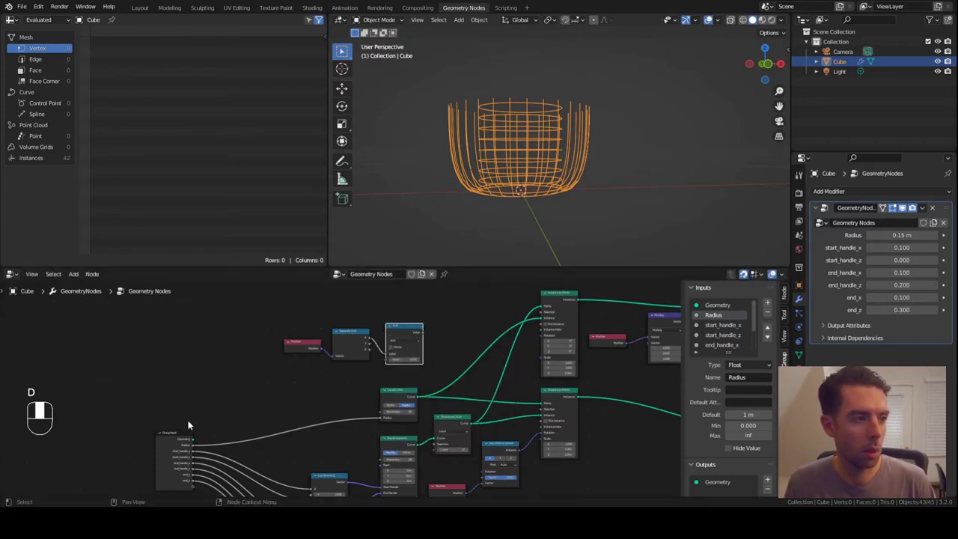
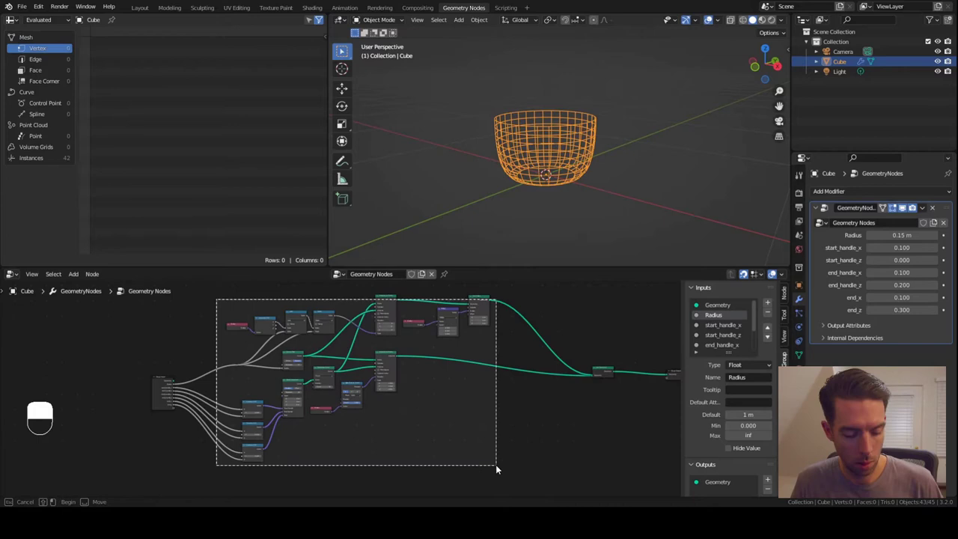
Bring up actions for the selected cluster of basket-building nodes
key("ctrl+j")
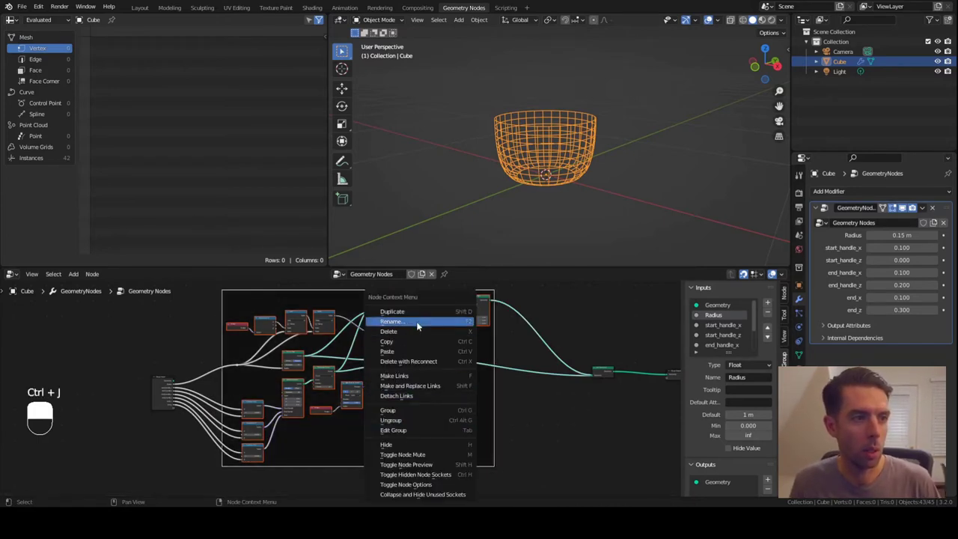
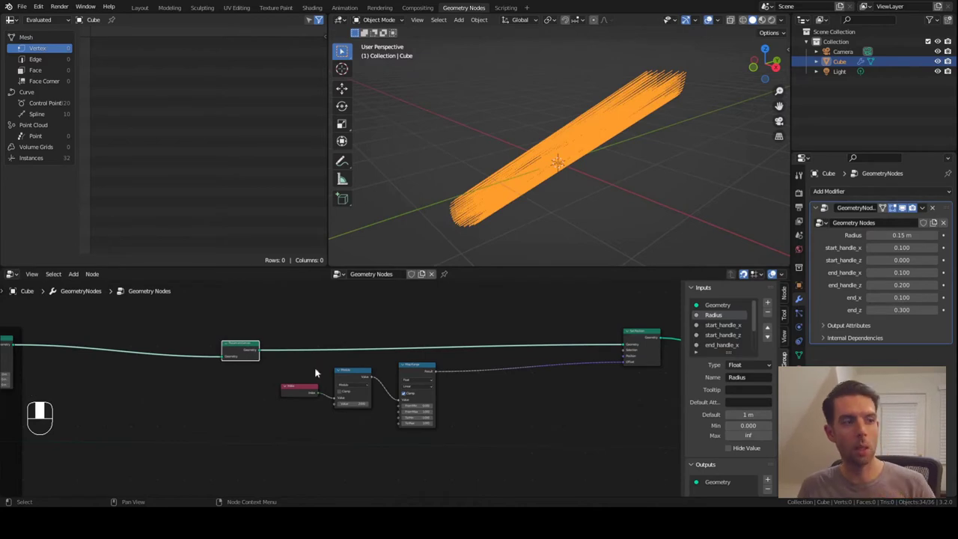
Start adding a Curve Tangent node below the main node chain via Shift+A
left_click(526, 388)
key("shift+a")
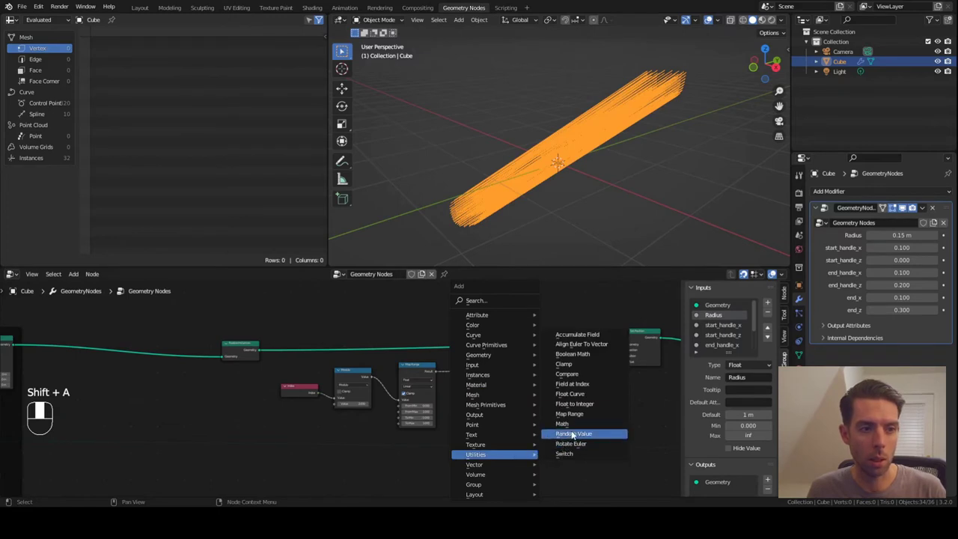
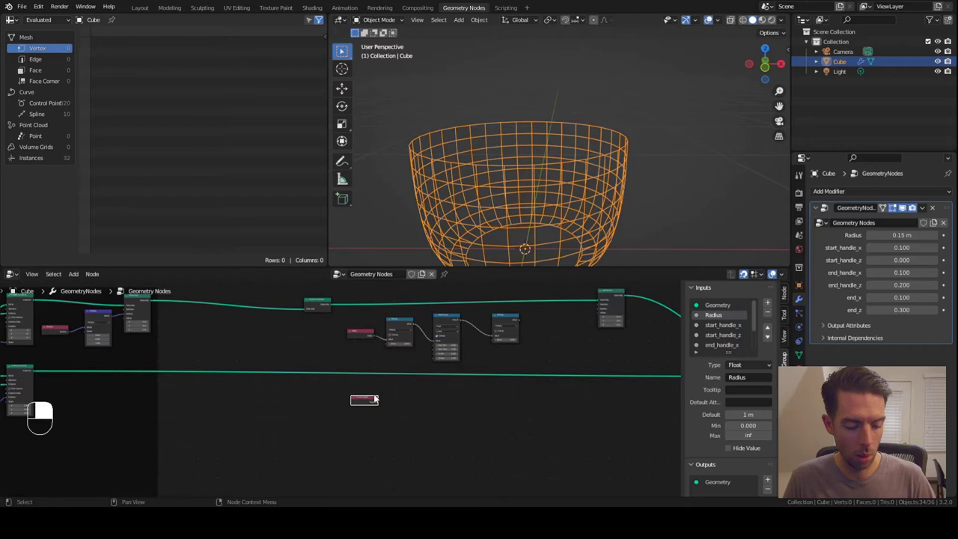
Search for a Transfer Attribute node to sample the curve tangent
key("F3")
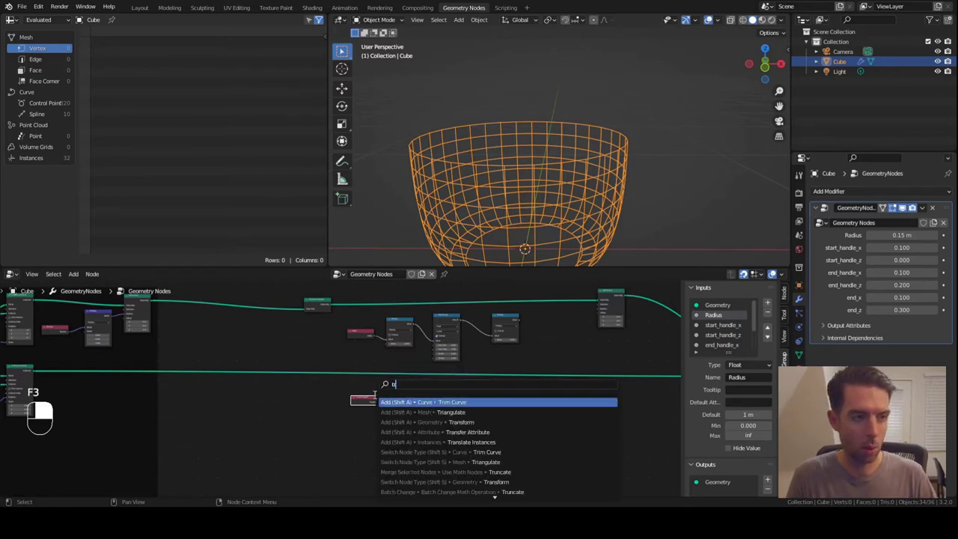
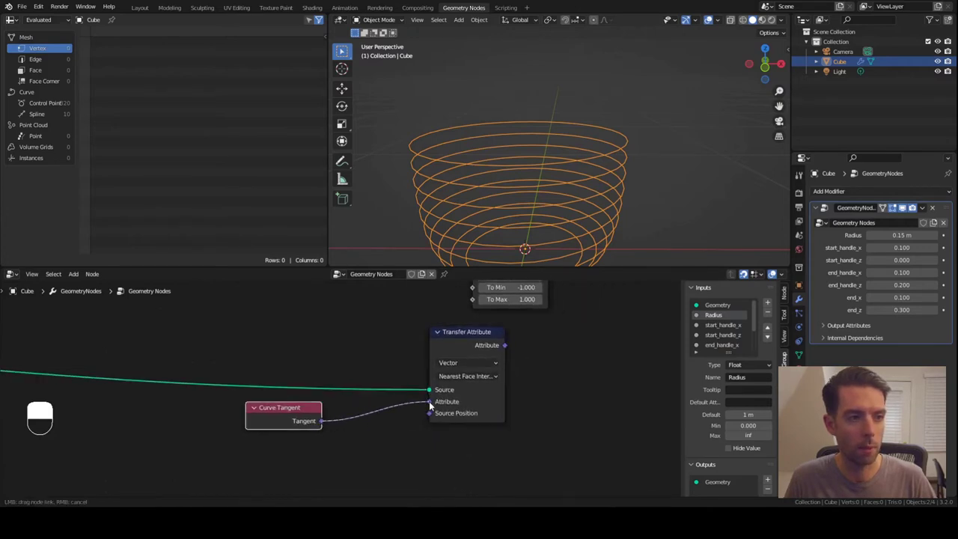
Position Transfer Attribute and feed its sampled tangent into the Vector Rotate axis
left_click_drag(464, 423, 396, 417)
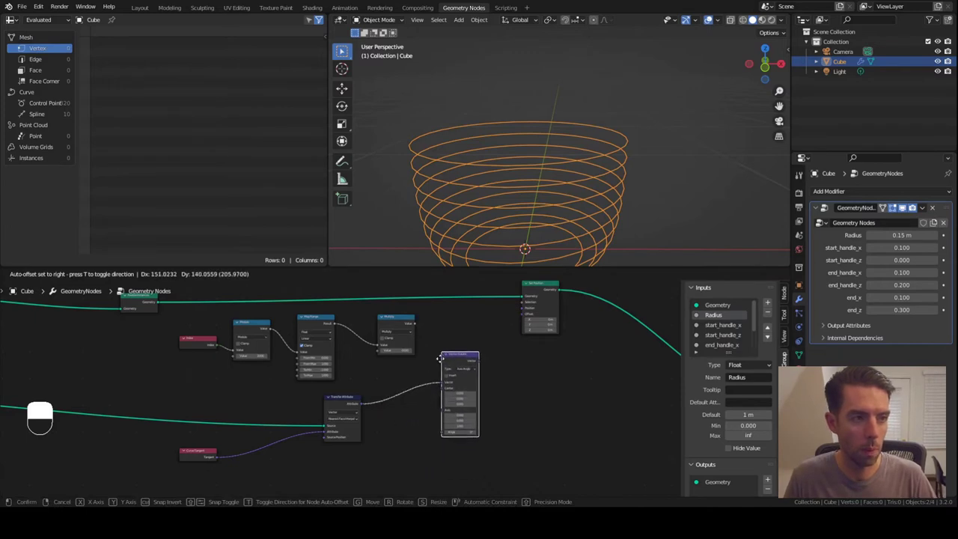
left_click_drag(441, 364, 443, 382)
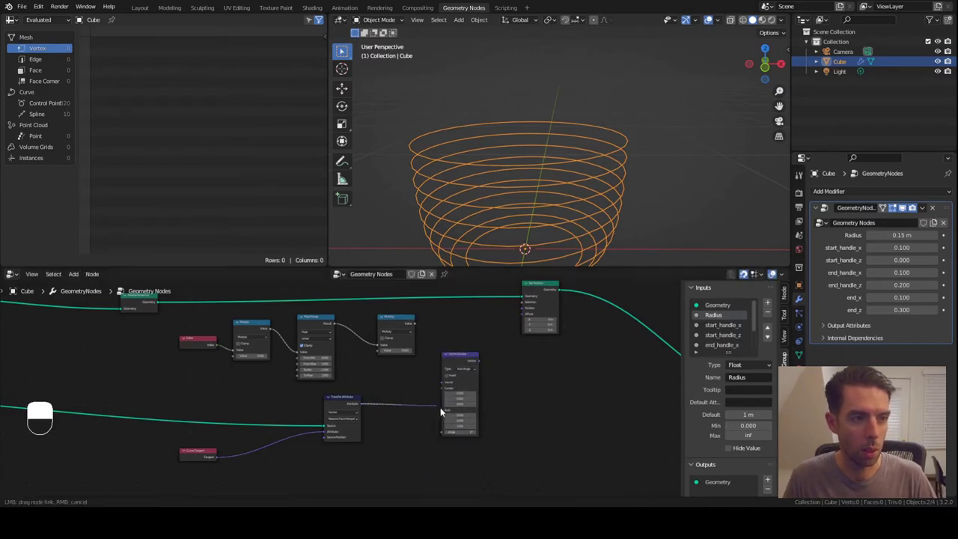
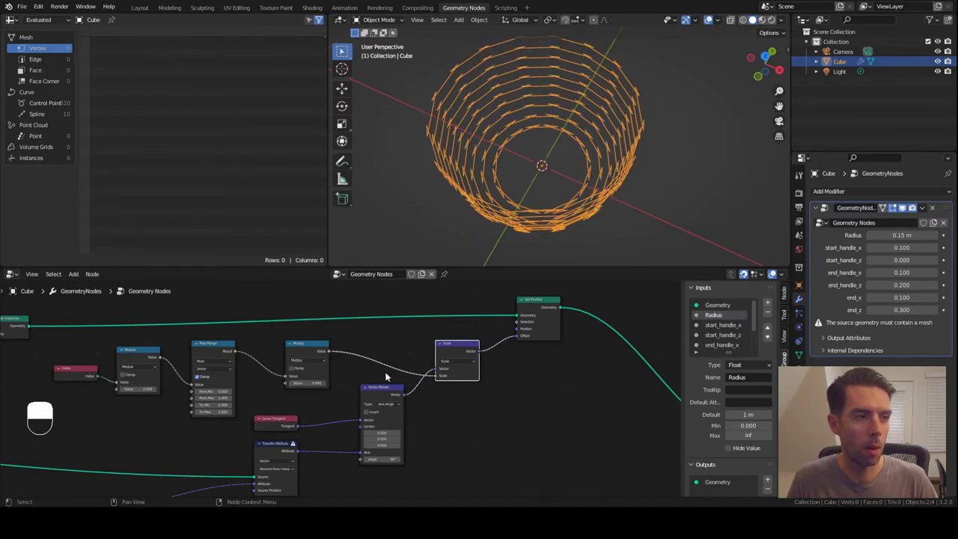
Pan the node view to bring the rest of the tree into view
left_click_drag(358, 391, 296, 403)
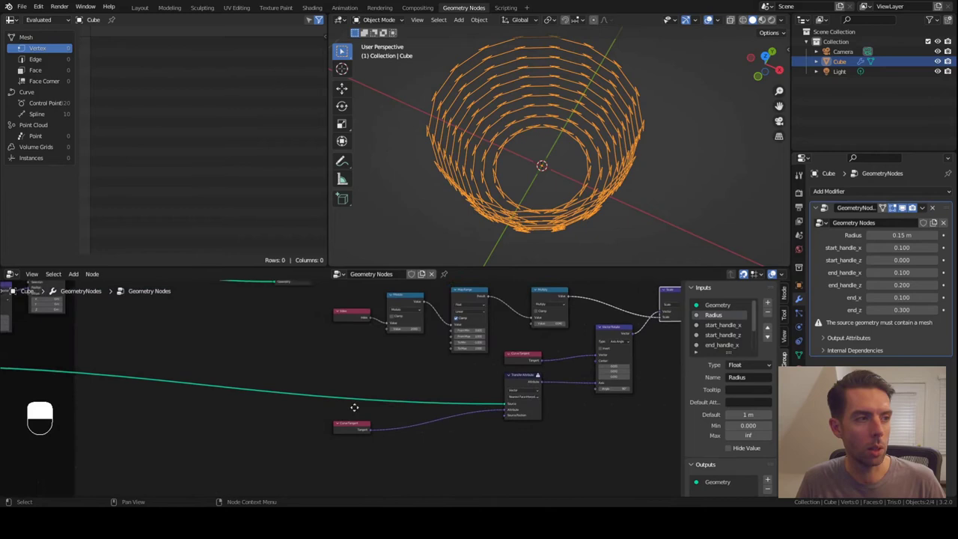
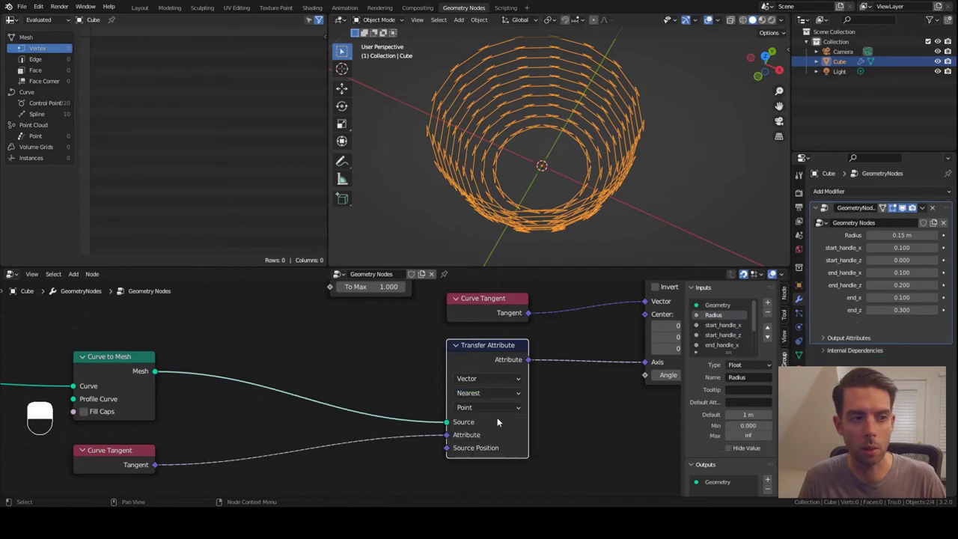
Place a Curve to Mesh node in the tree and connect the curve into it
left_click(564, 426)
middle_click(565, 426)
right_click(565, 426)
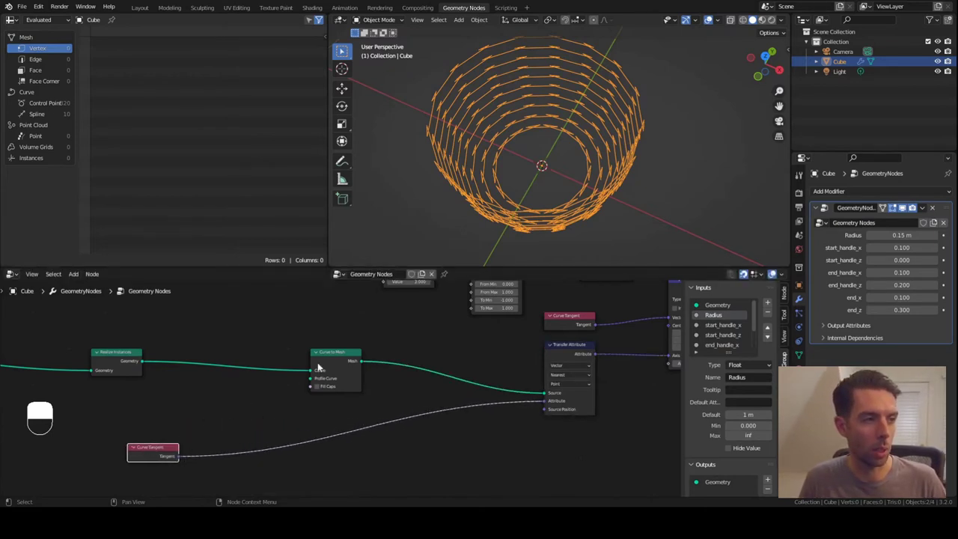
left_click_drag(330, 357, 242, 402)
left_click_drag(242, 401, 181, 456)
Reposition Curve to Mesh and link its mesh output to the Transfer Attribute Source
key("F3")
key("t")
left_click_drag(182, 457, 251, 406)
left_click_drag(136, 417, 250, 406)
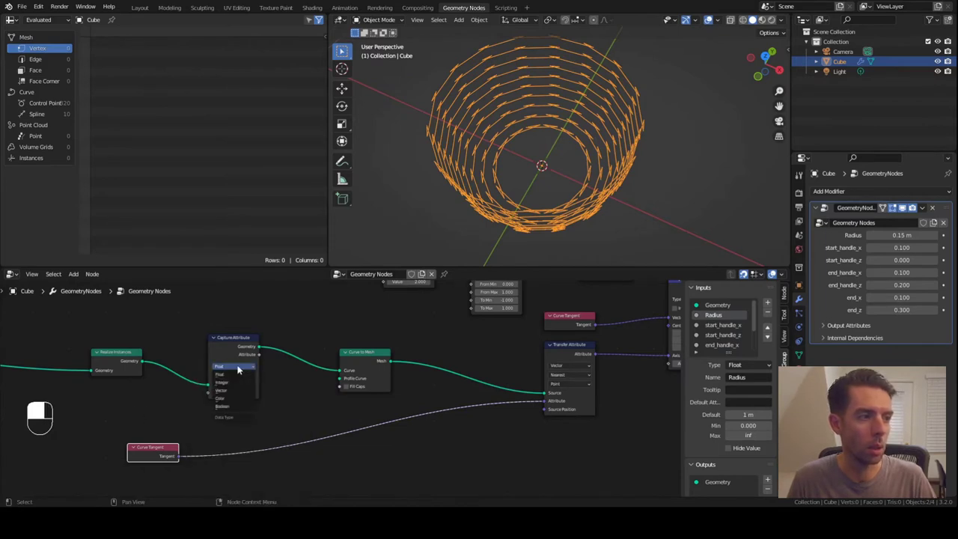
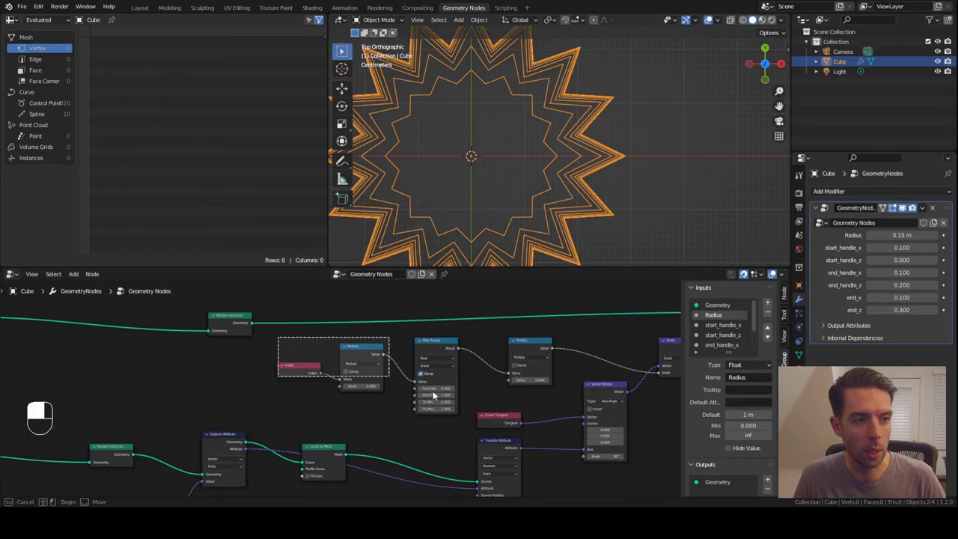
Shift the Modulo and Map Range nodes leftward to tidy the node tree
key("g")
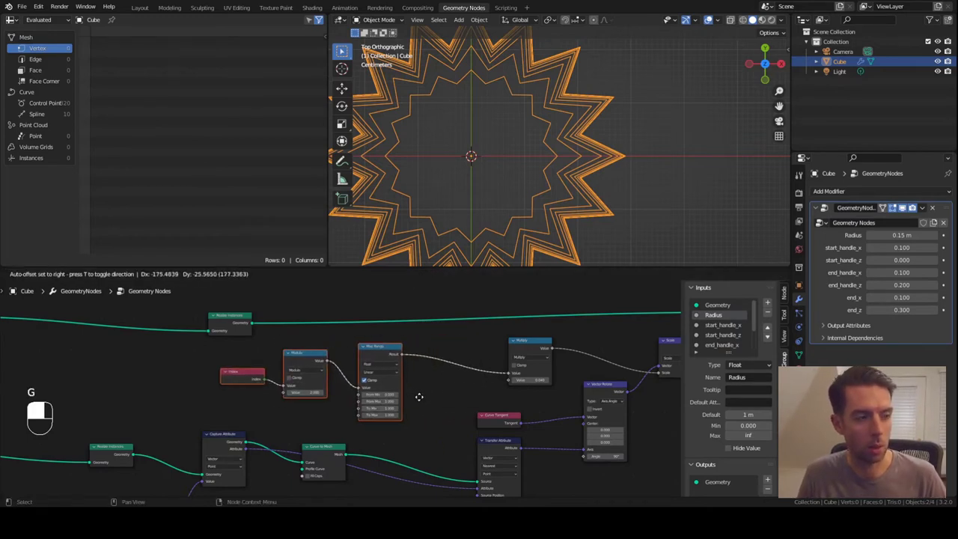
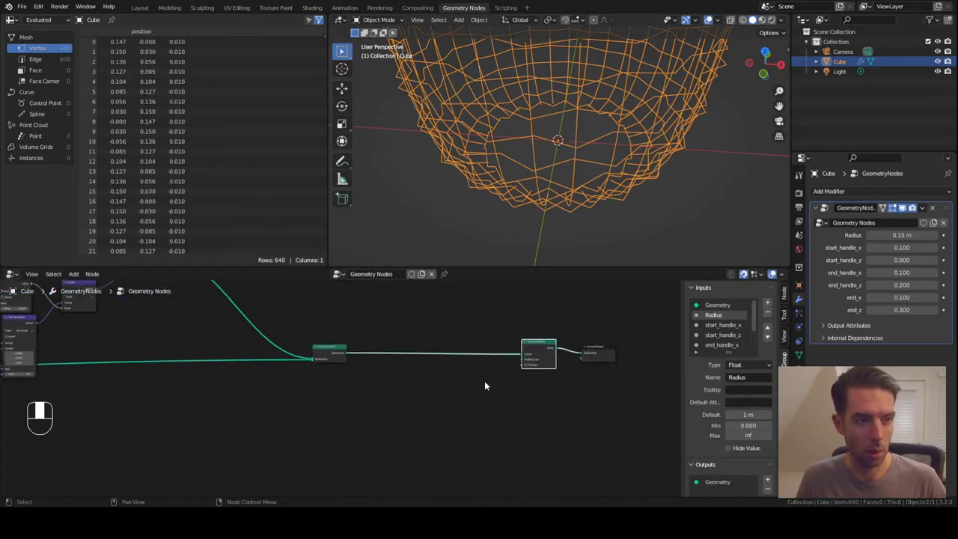
Give the wires solid thickness via a Curve to Mesh node with a circle curve profile
key("shift+a")
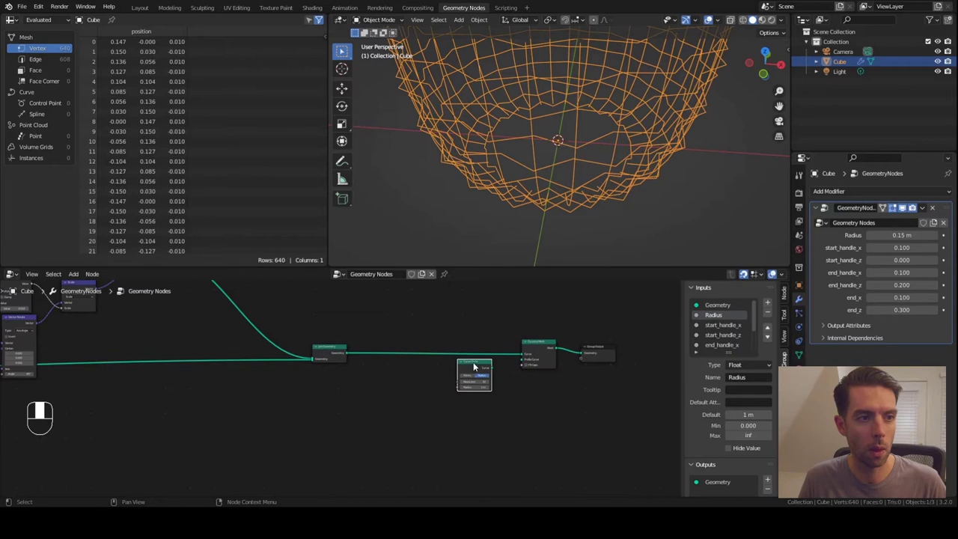
left_click_drag(466, 389, 674, 176)
key("KP_0")
left_click_drag(673, 177, 526, 353)
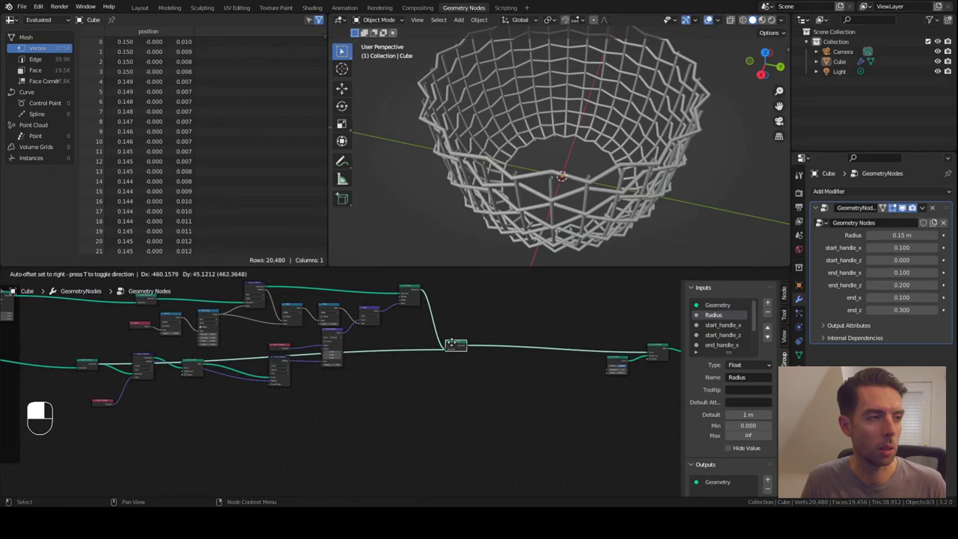
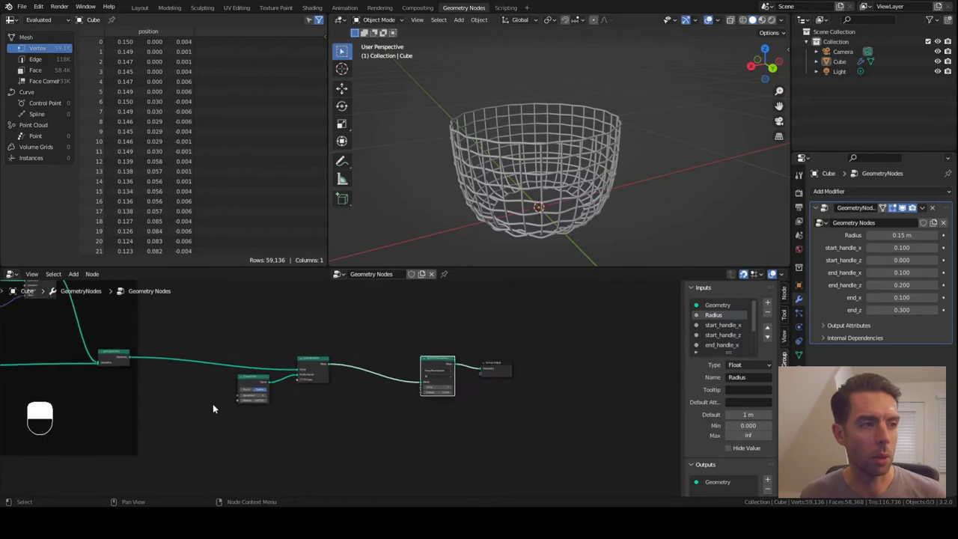
Select a node in the tree and bring up its context menu
left_click(308, 399)
right_click(307, 399)
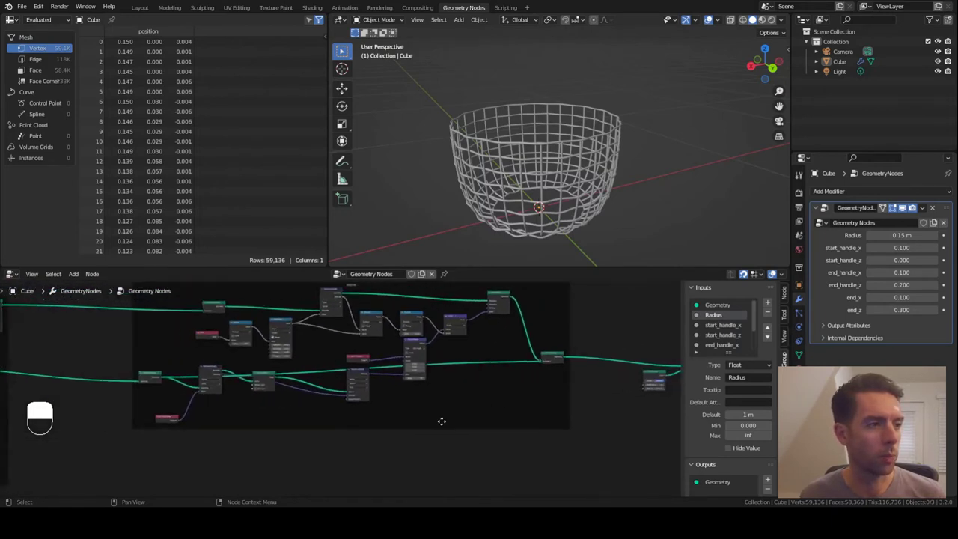
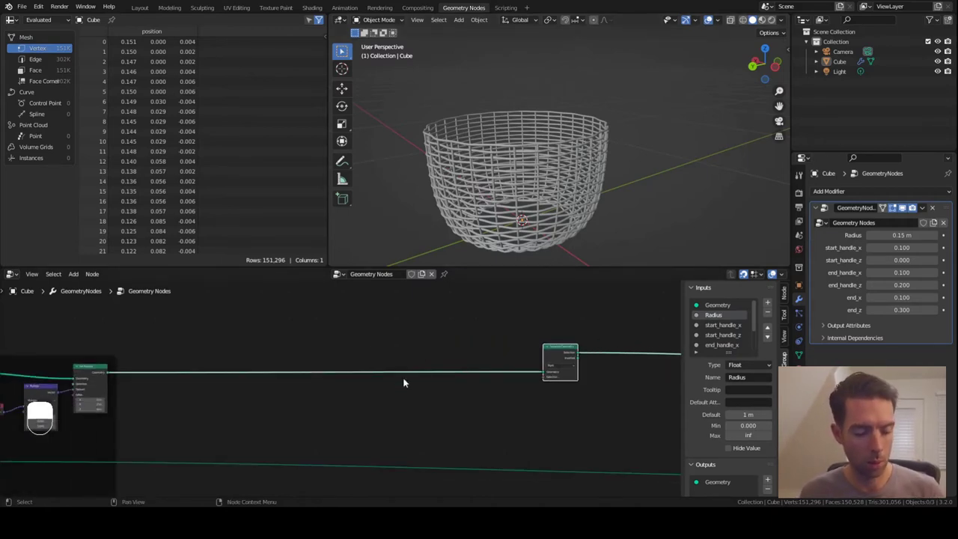
Add the index-comparison nodes and wire the Equal result into Separate Geometry's Selection
key("F3")
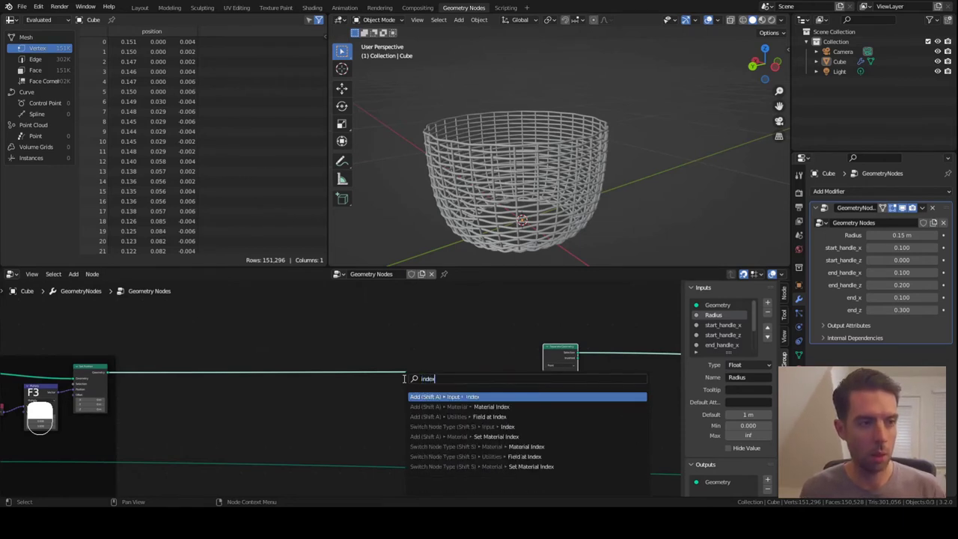
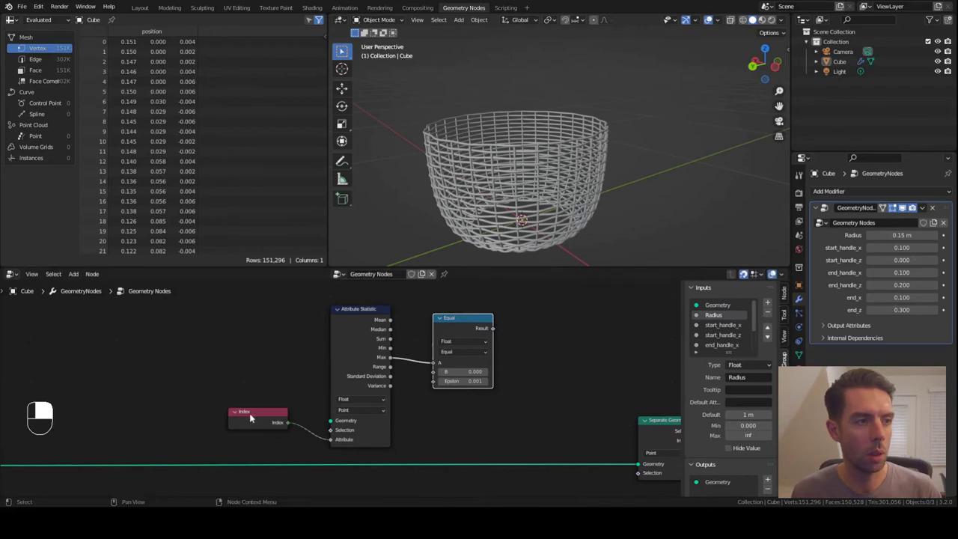
left_click_drag(293, 426, 508, 422)
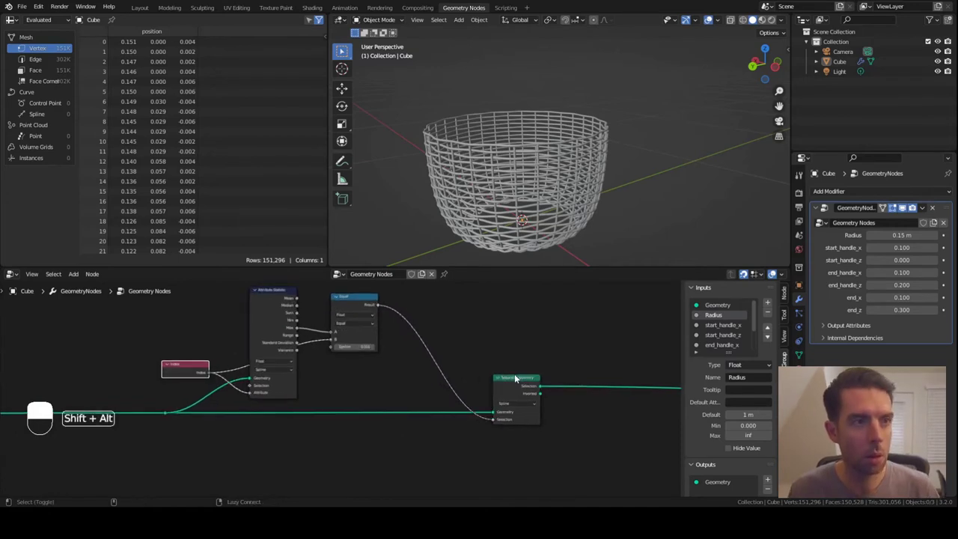
Preview the Separate Geometry output on the Spline domain so only the top ring shows
right_click(517, 376)
middle_click(520, 380)
right_click(520, 381)
middle_click(520, 380)
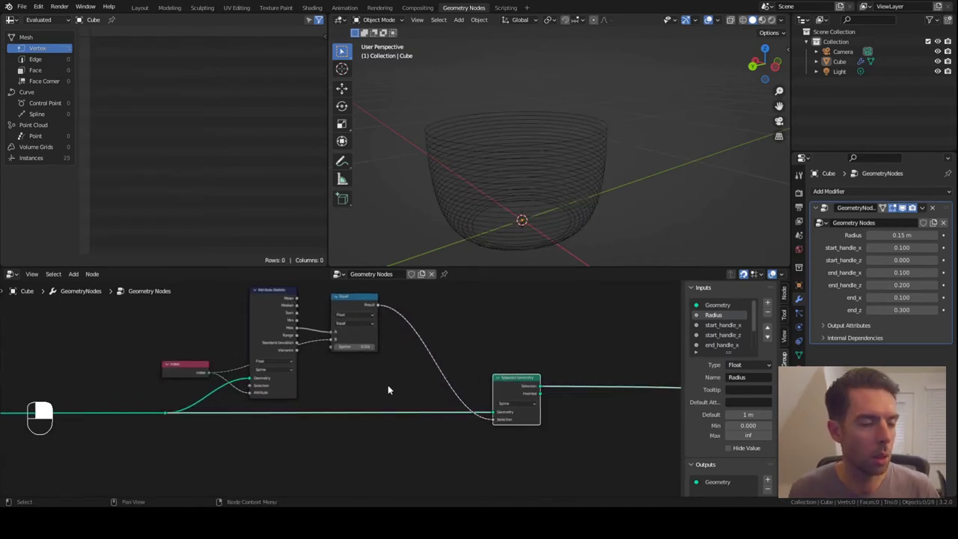
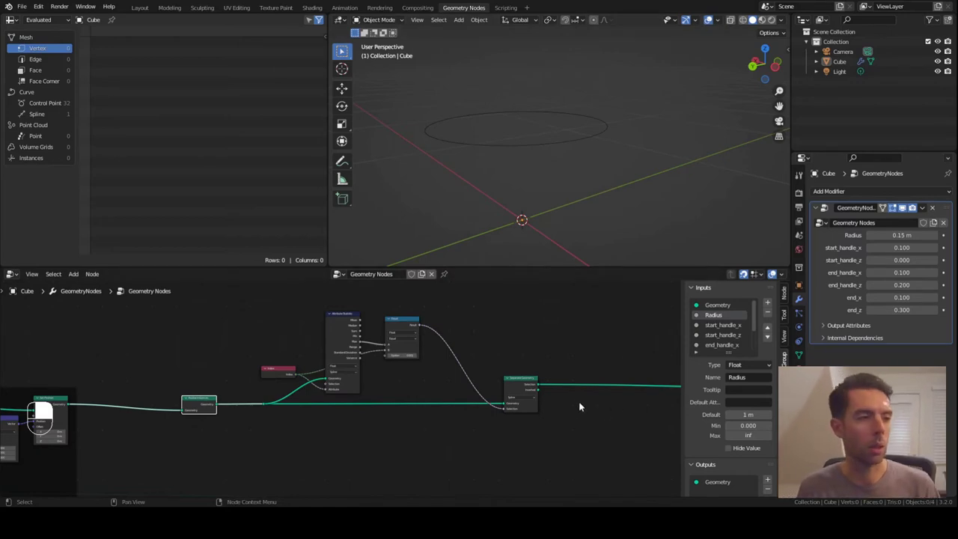
left_click_drag(276, 396, 342, 378)
left_click_drag(343, 378, 416, 360)
middle_click(416, 361)
Drag the isolated ring's geometry link back toward the main node cluster
left_click_drag(416, 361, 94, 354)
left_click(416, 361)
middle_click(416, 361)
left_click_drag(94, 354, 160, 366)
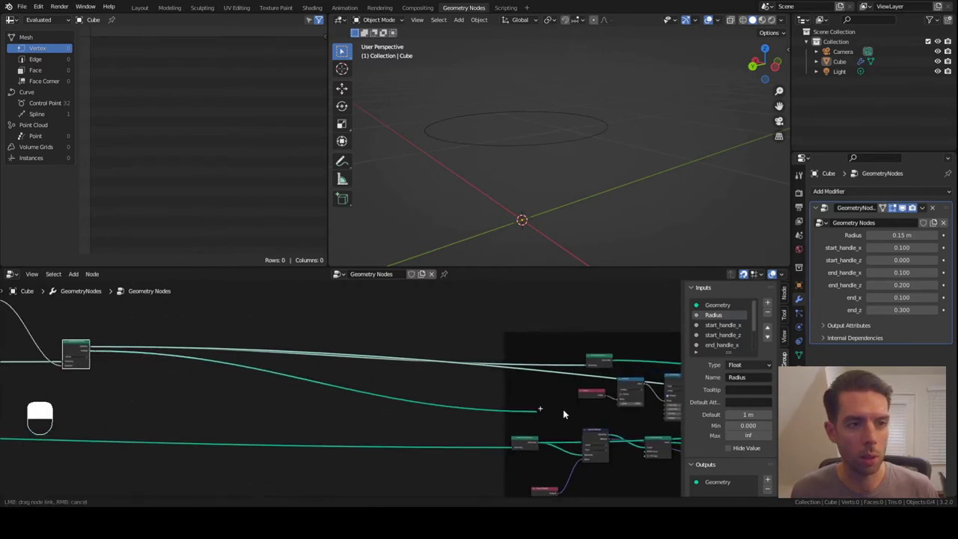
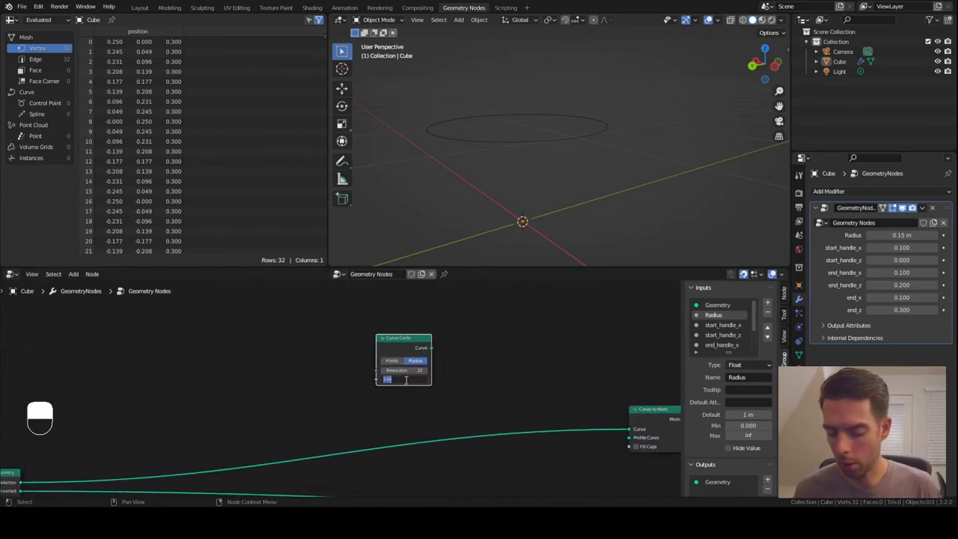
Duplicate the small-radius Curve Circle and add an Instance on Points node
key("KP_0")
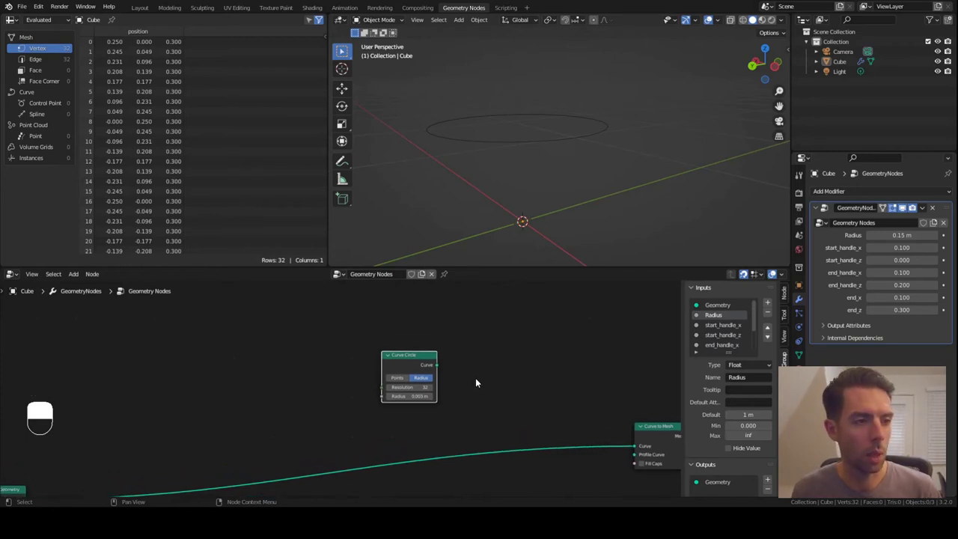
left_click(419, 365)
key("shift+d")
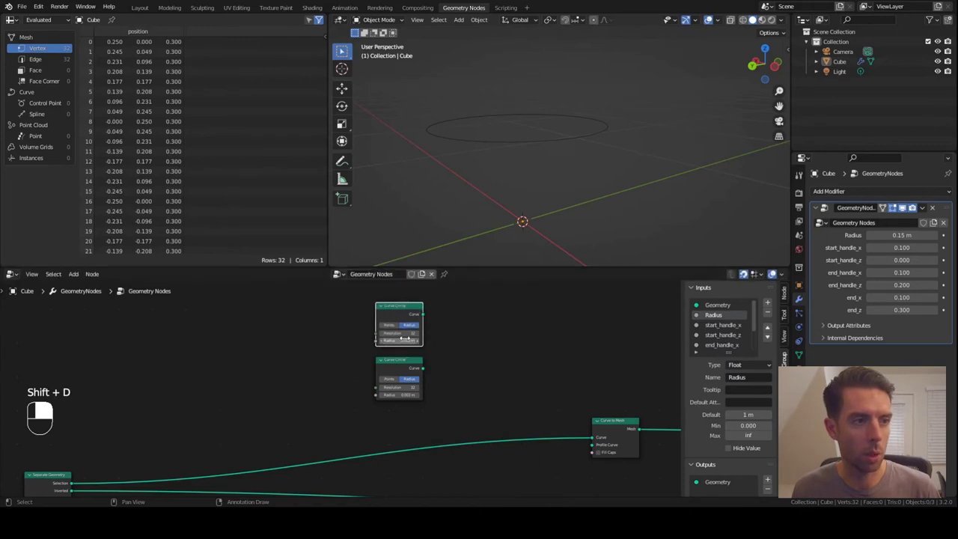
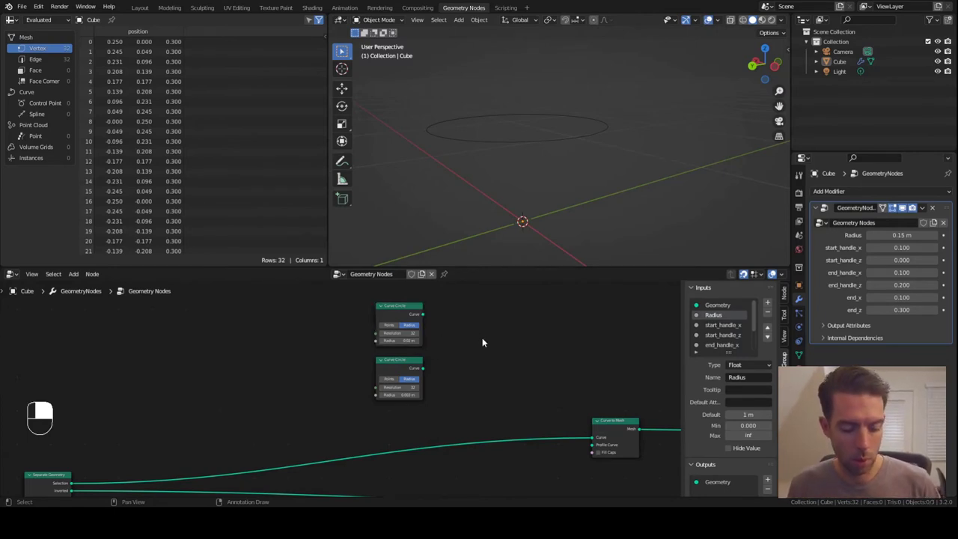
key("F3")
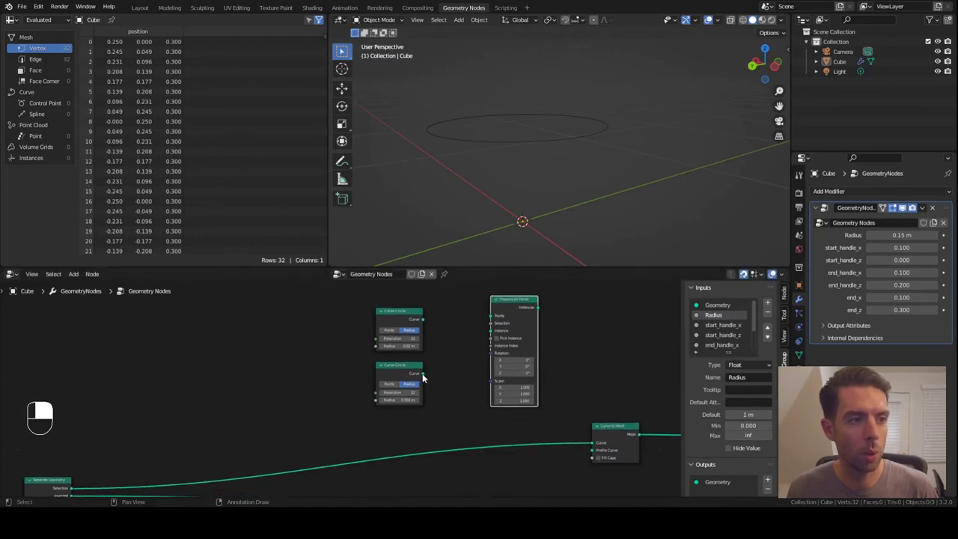
Instance the small circle on the larger circle's points and check the ring from top view
left_click_drag(425, 375, 523, 300)
middle_click(531, 220)
left_click_drag(531, 221, 428, 358)
key("KP_Decimal")
key("KP_7")
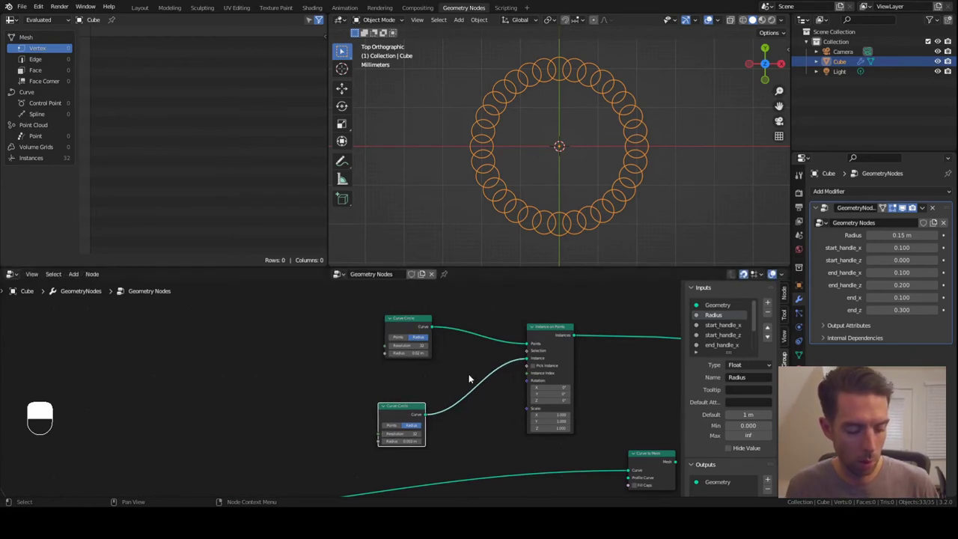
Resample the large circle with Count set to spline length divided by twice the wire radius
key("F3")
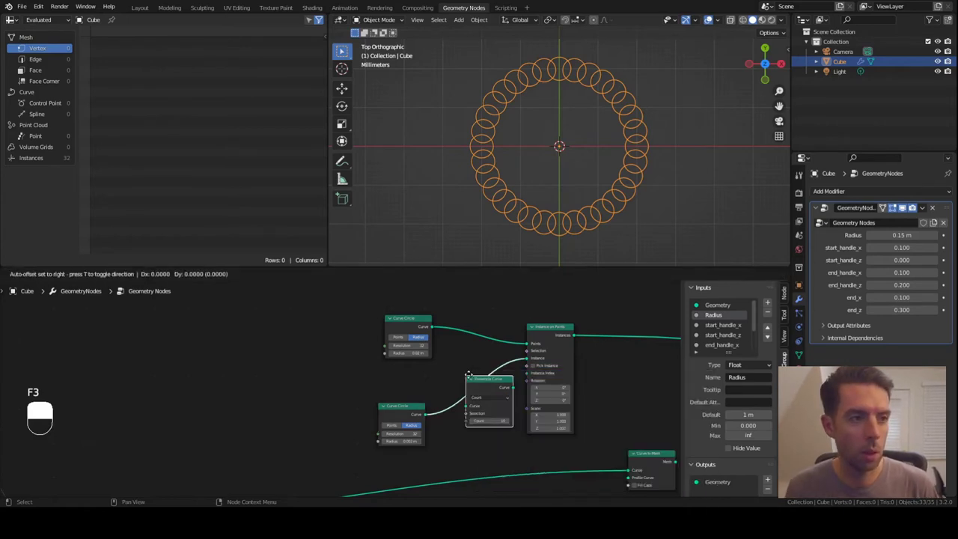
left_click_drag(466, 316, 423, 318)
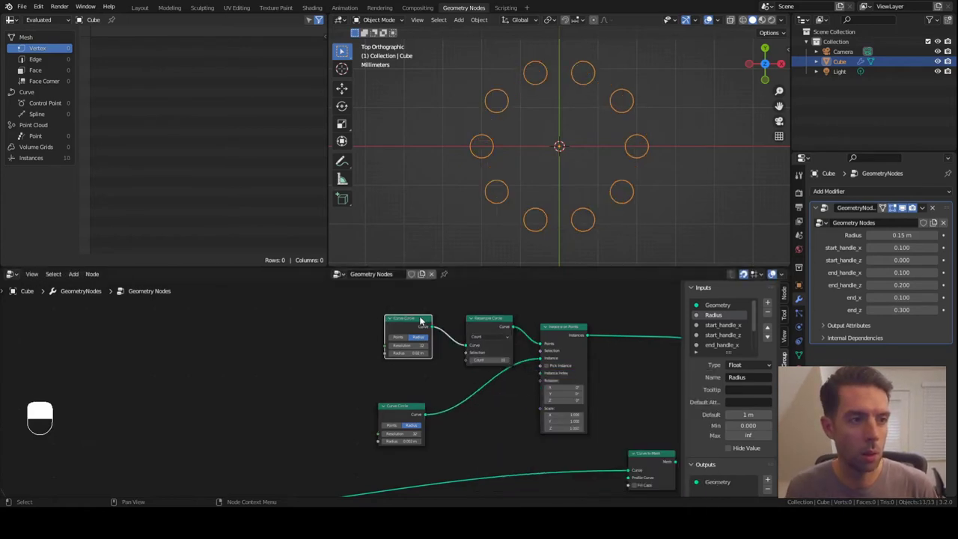
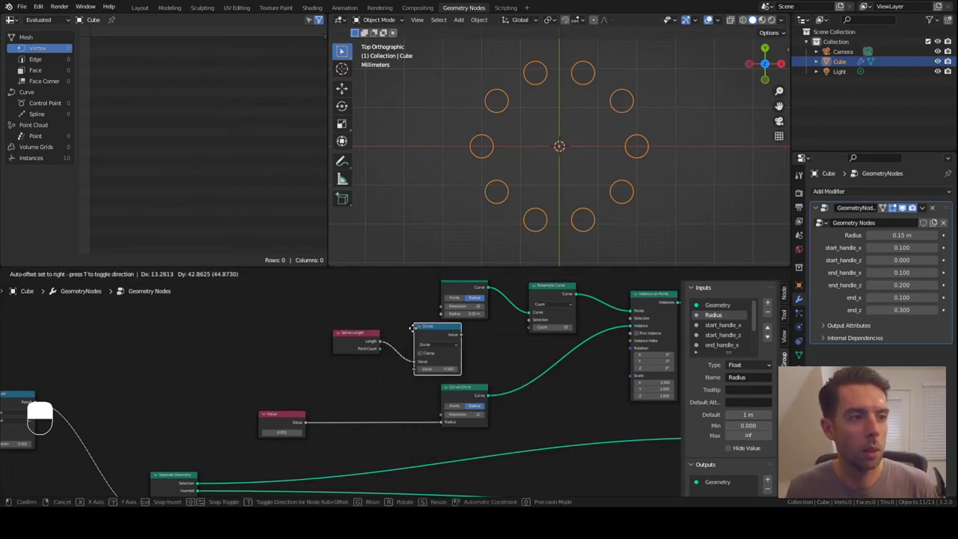
left_click_drag(435, 346, 417, 373)
left_click_drag(417, 374, 347, 380)
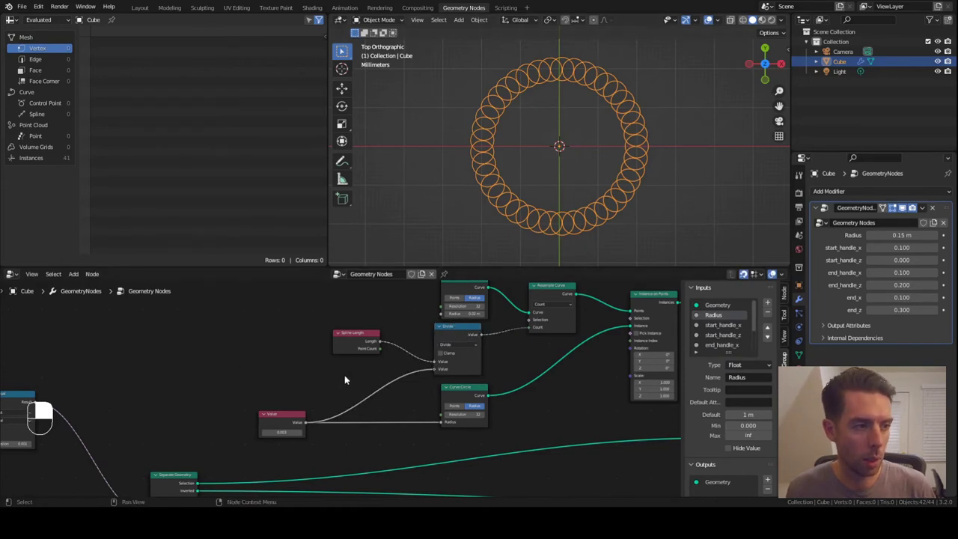
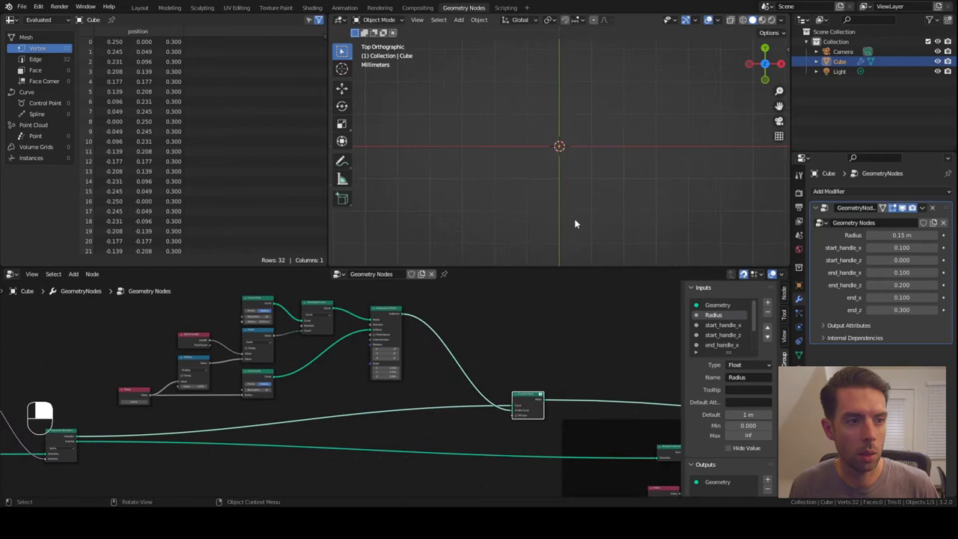
left_click(775, 270)
left_click_drag(497, 381, 490, 379)
left_click_drag(489, 378, 424, 380)
key("F3")
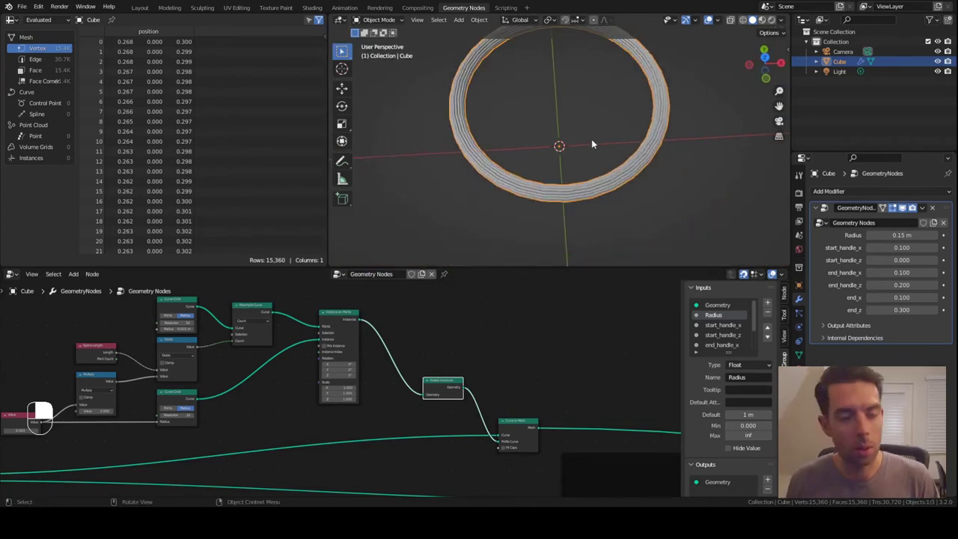
key("KP_Decimal")
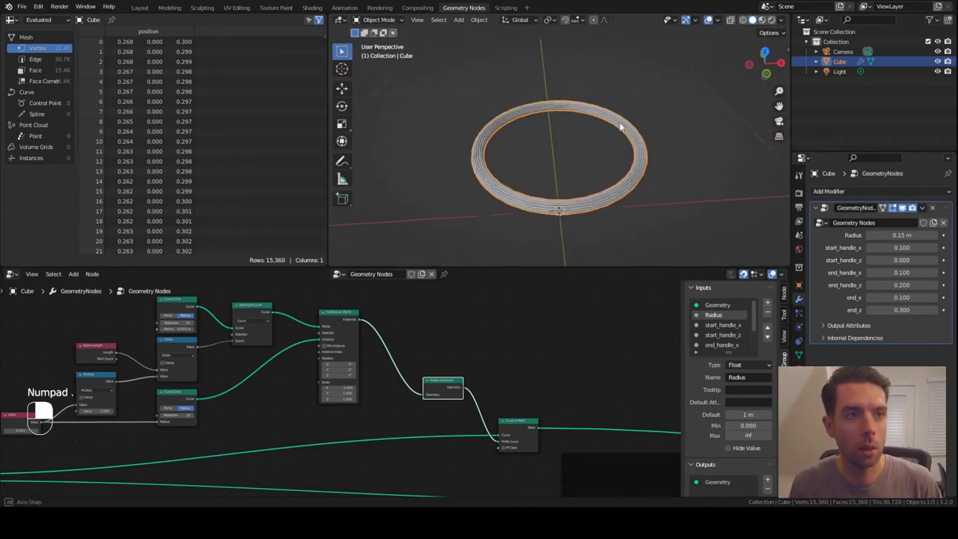
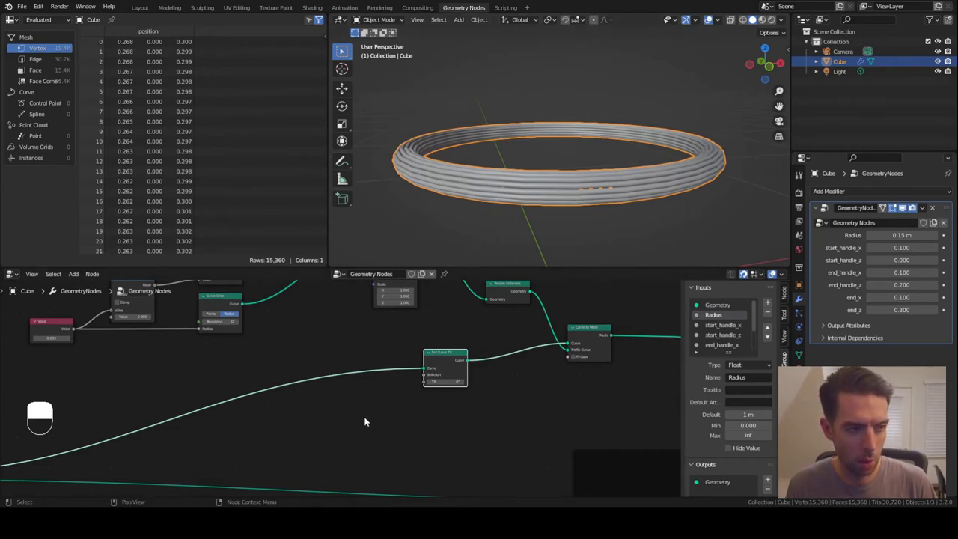
Drive Set Curve Tilt by Spline Parameter's Factor scaled through a Multiply node
key("F3")
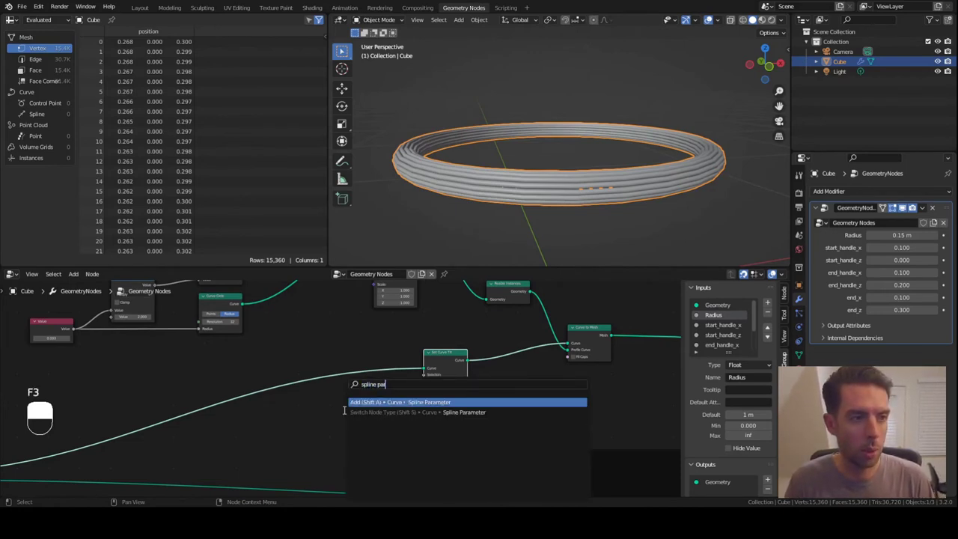
left_click_drag(310, 397, 354, 408)
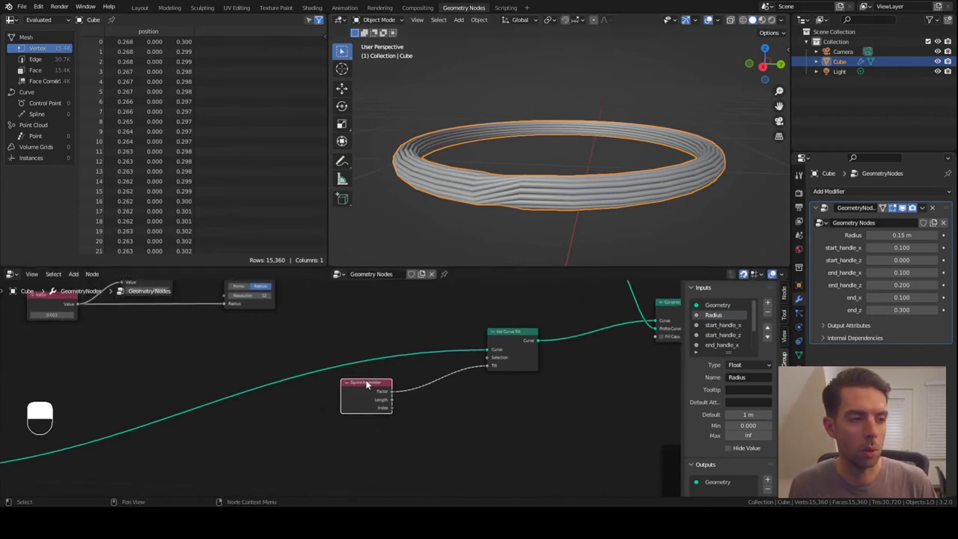
left_click_drag(414, 427, 374, 395)
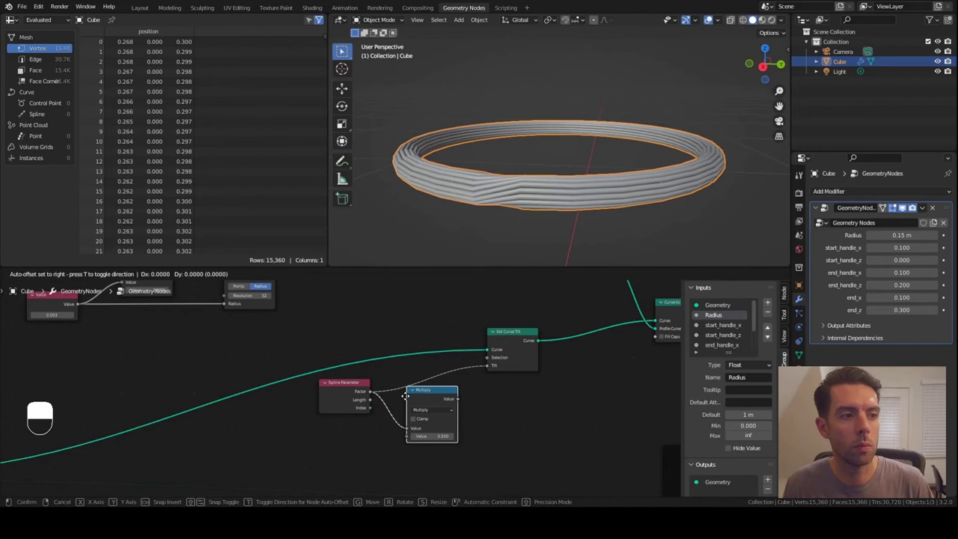
left_click_drag(433, 397, 459, 400)
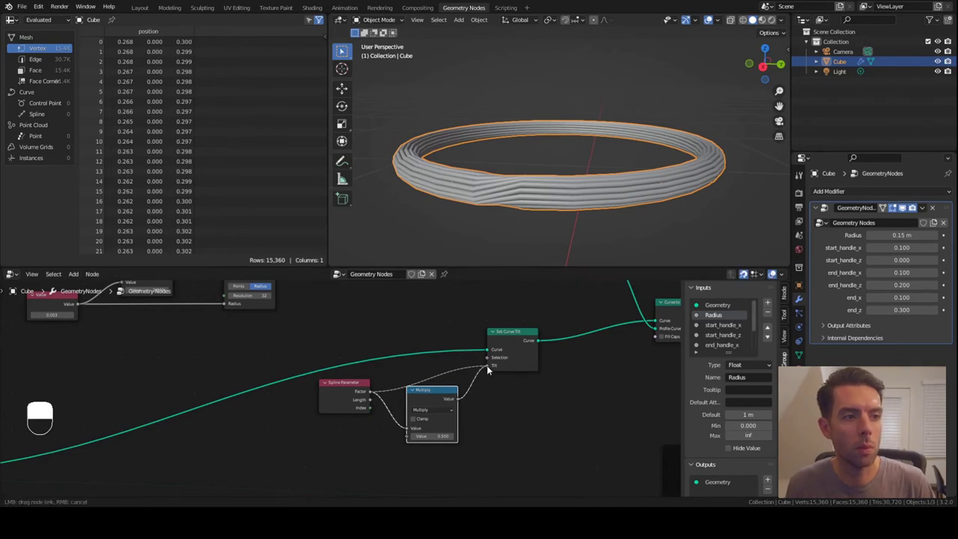
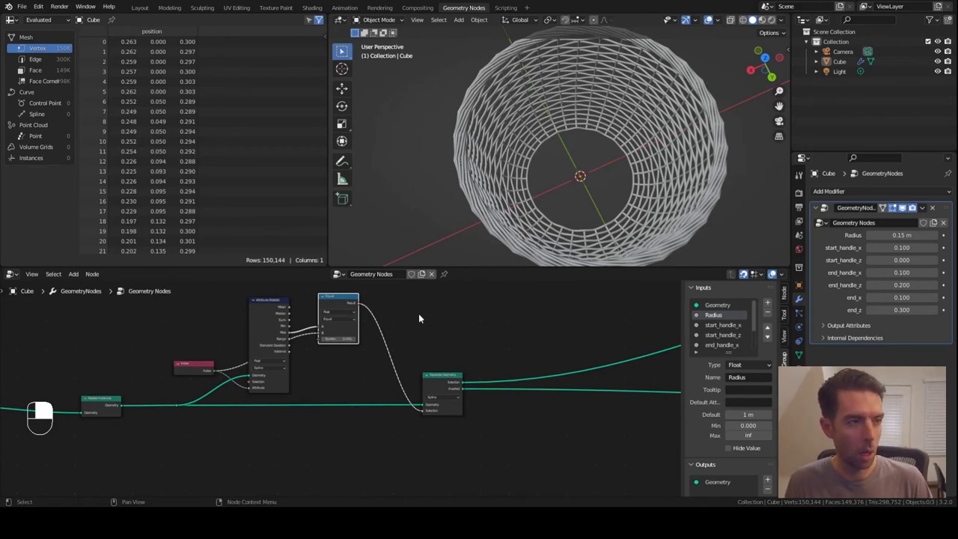
Duplicate the Equal and Separate Geometry nodes, feeding the first separation's Inverted output onward
key("shift+d")
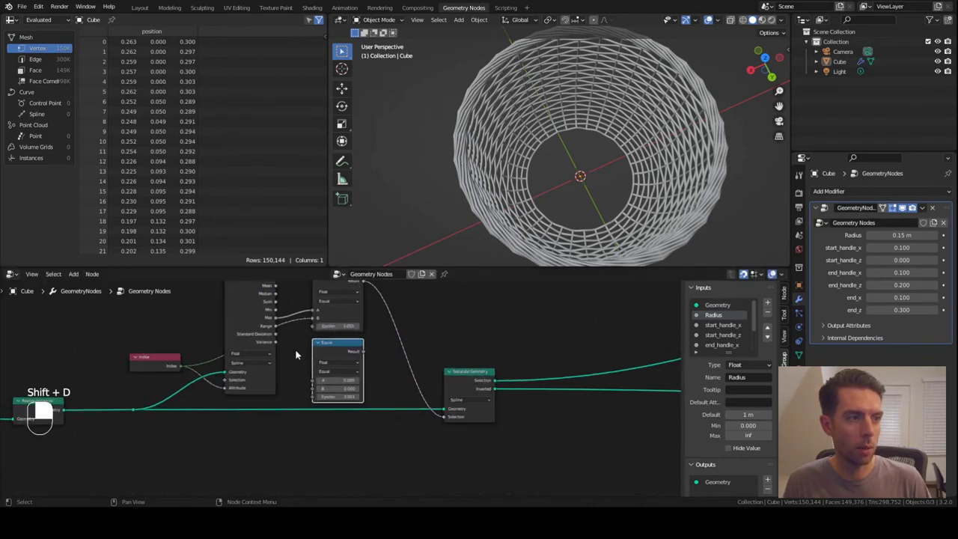
left_click_drag(280, 314, 313, 362)
left_click_drag(313, 362, 421, 383)
key("shift+d")
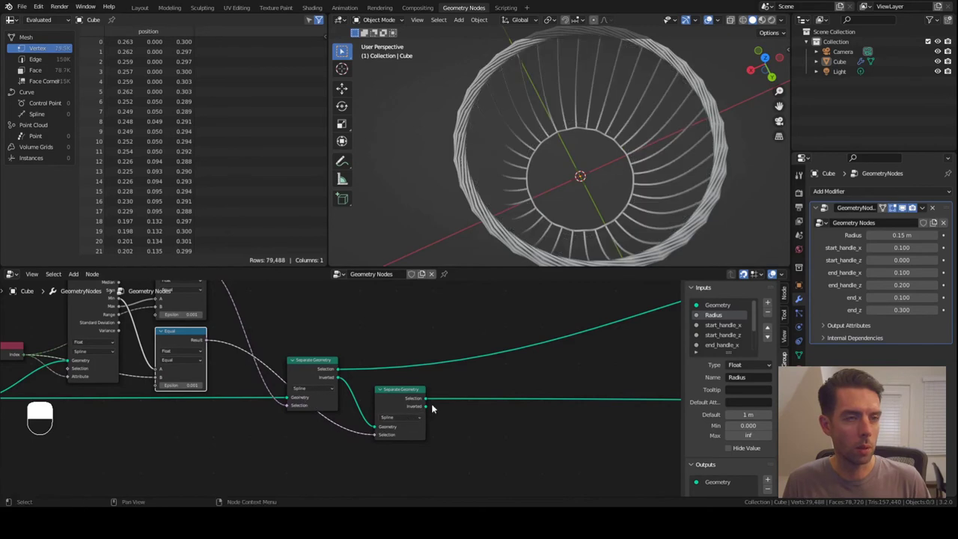
Pan the node tree to bring the second Separate Geometry and its comparison into view
left_click_drag(546, 413, 273, 399)
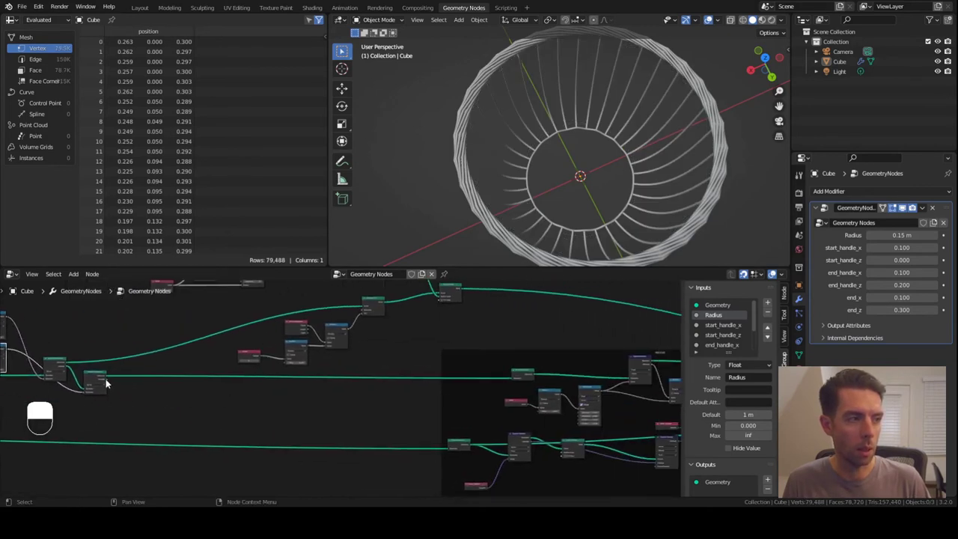
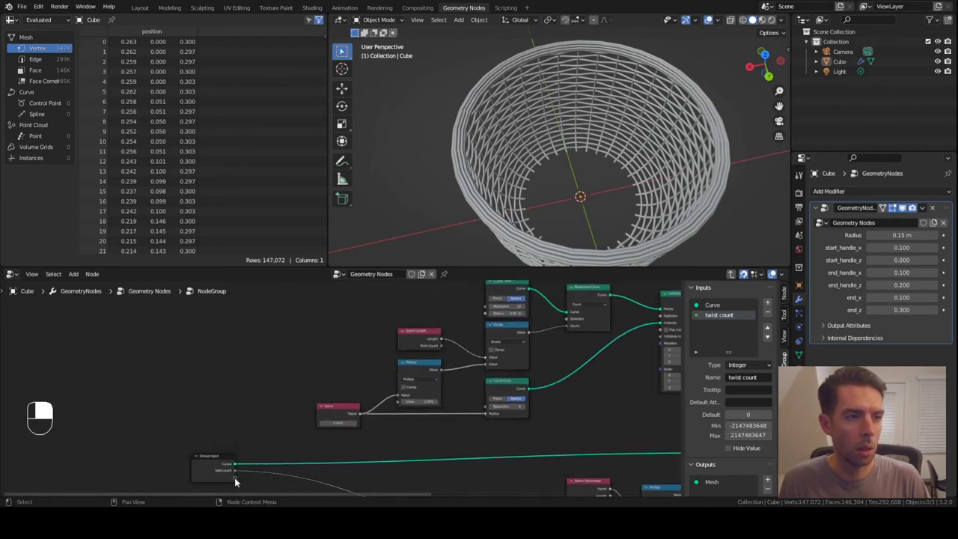
Add a bundle radius group input, wire it in place of the Value node and delete that node
left_click_drag(237, 479, 462, 414)
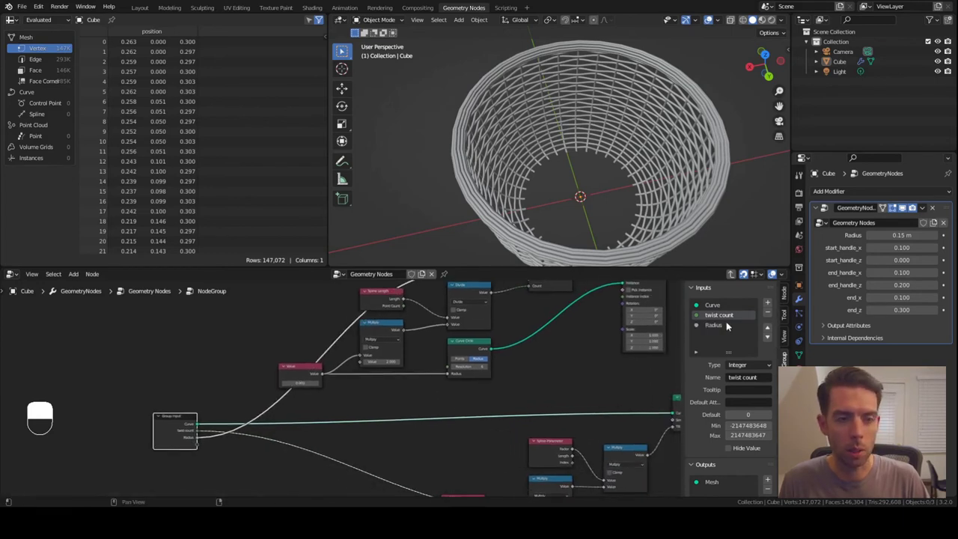
left_click(723, 330)
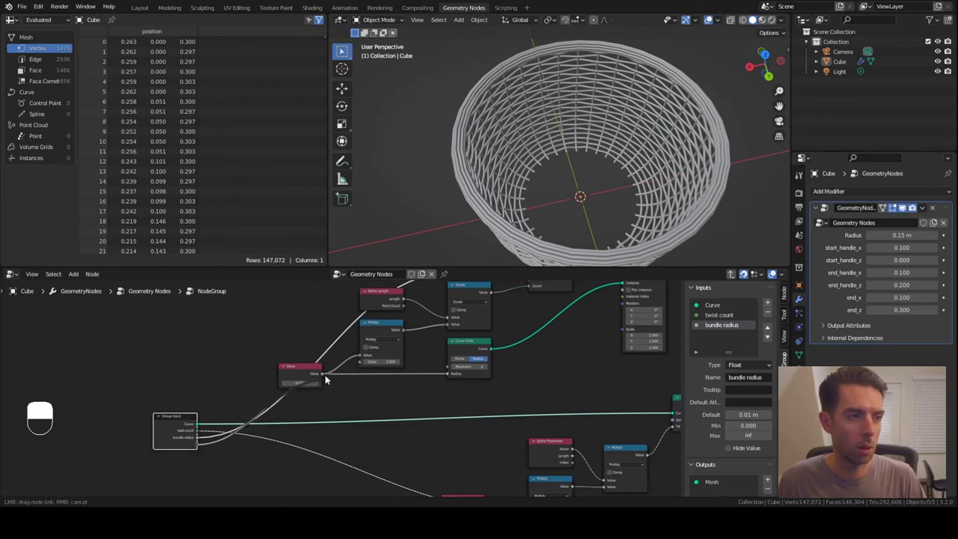
left_click_drag(328, 381, 308, 367)
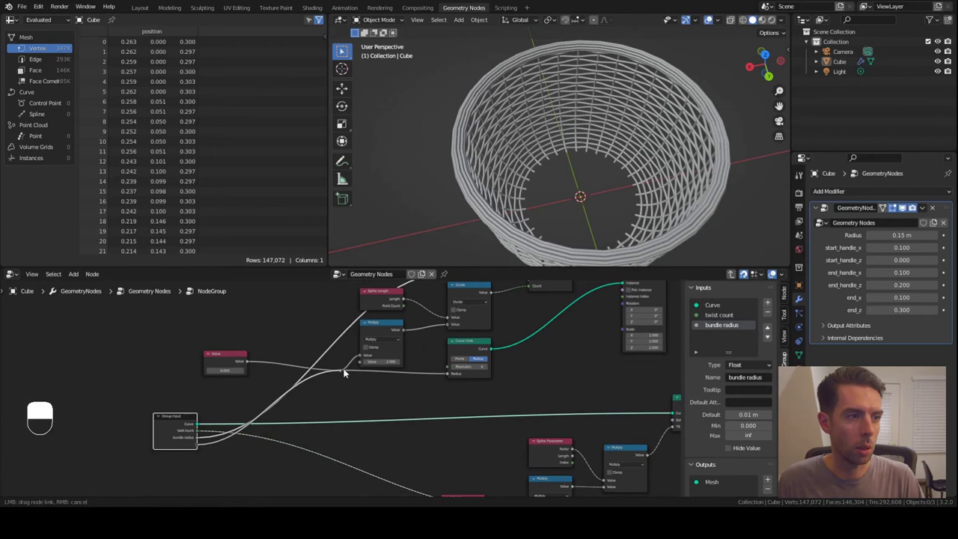
left_click_drag(224, 356, 295, 312)
key("x")
Add a strand radius group input and connect it to the strand profile's radius
left_click_drag(295, 312, 440, 436)
middle_click(441, 436)
left_click_drag(456, 439, 437, 395)
key("x")
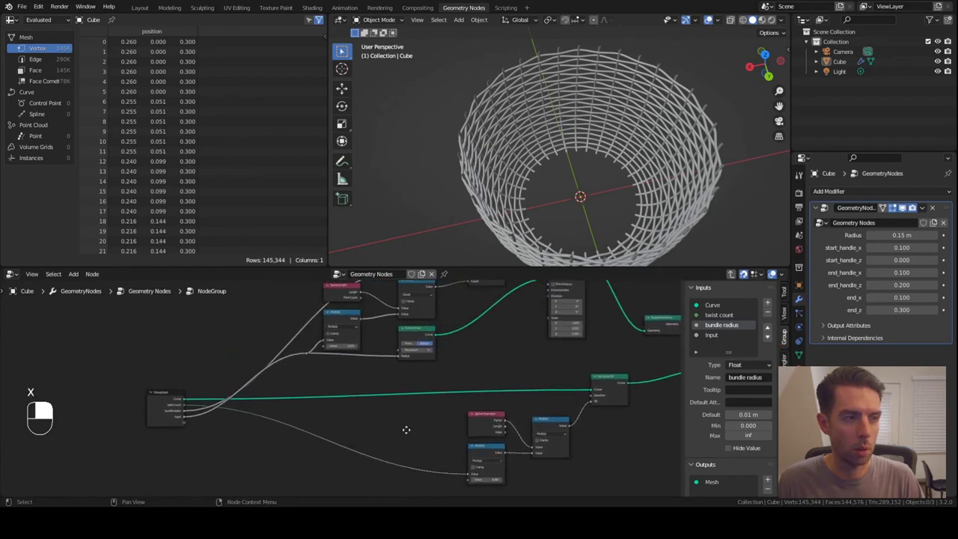
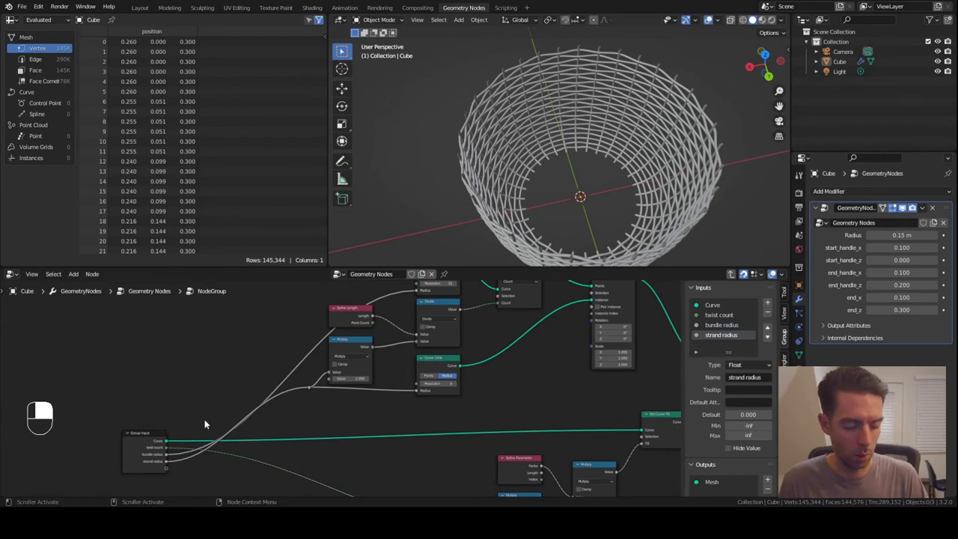
Leave the strand node group and return to the main node tree
key("Tab")
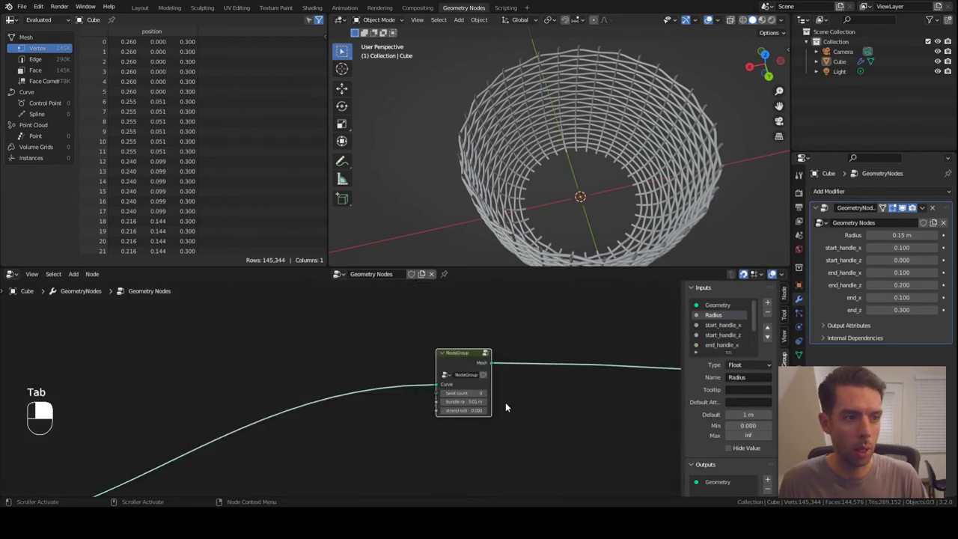
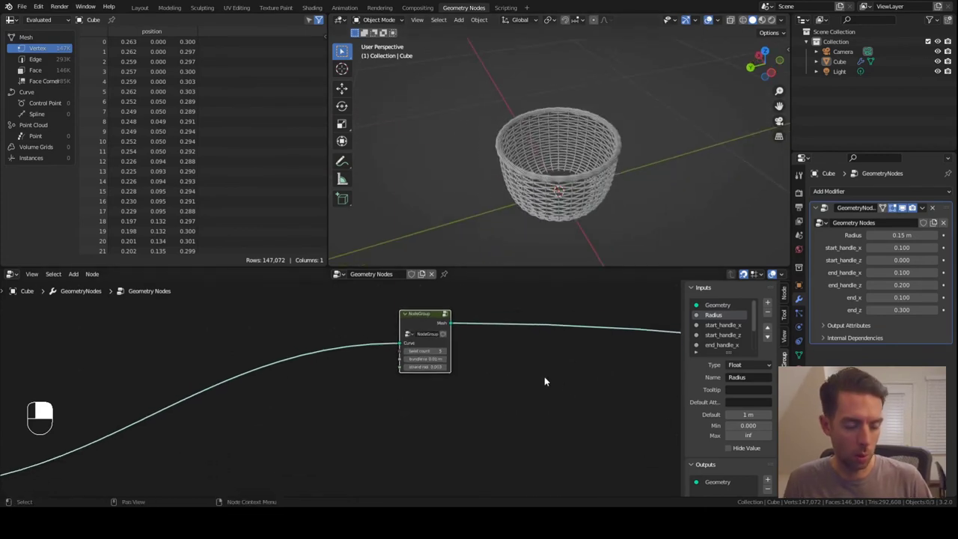
Duplicate the twisted strand group for the second wire set and search to add a Join Geometry node
key("shift+d")
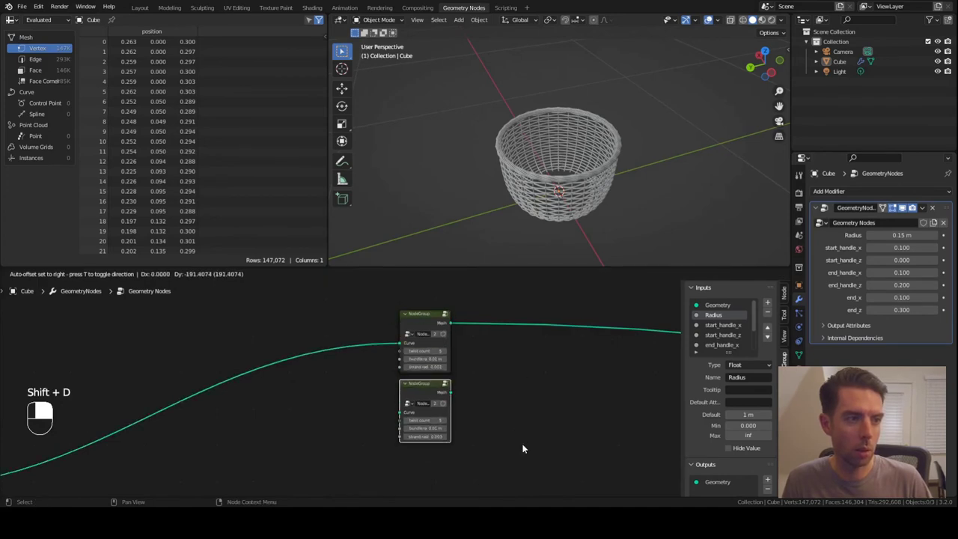
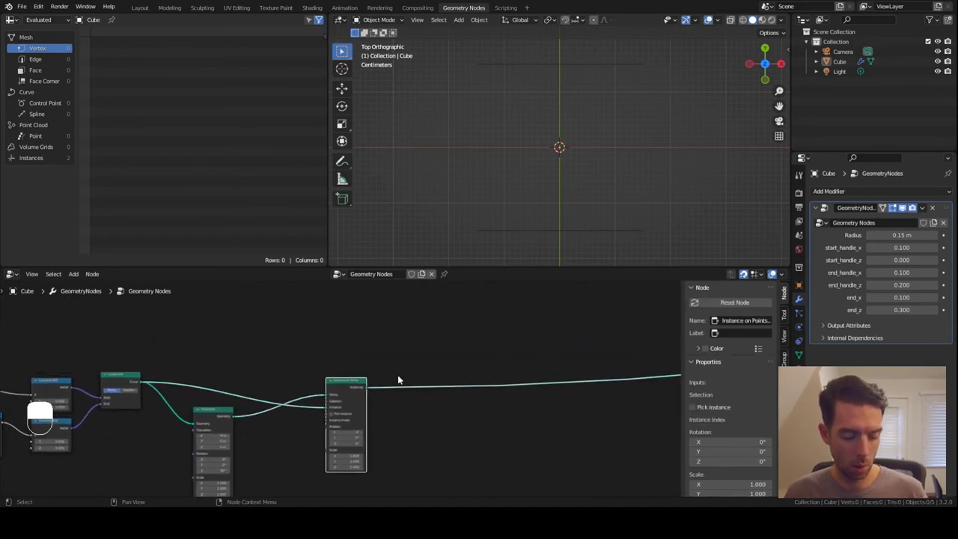
key("shift+d")
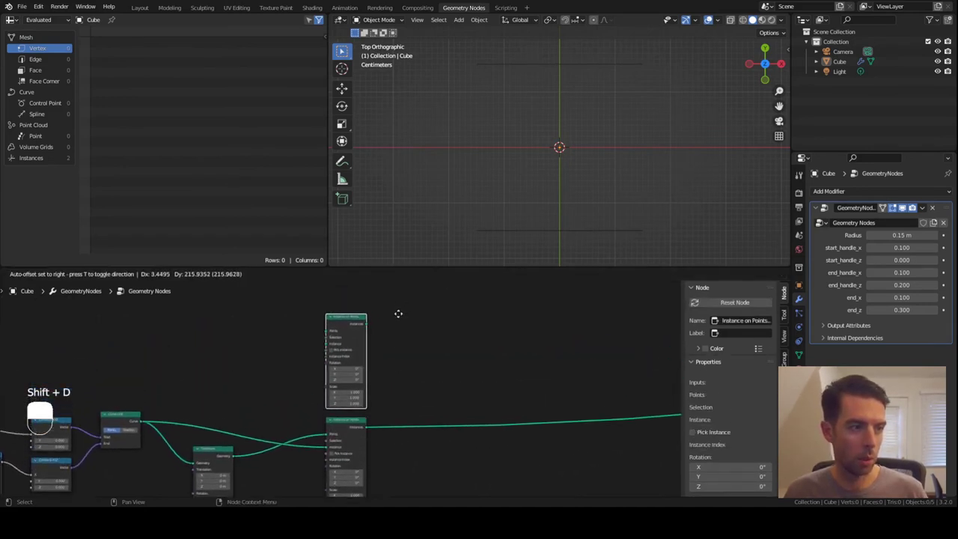
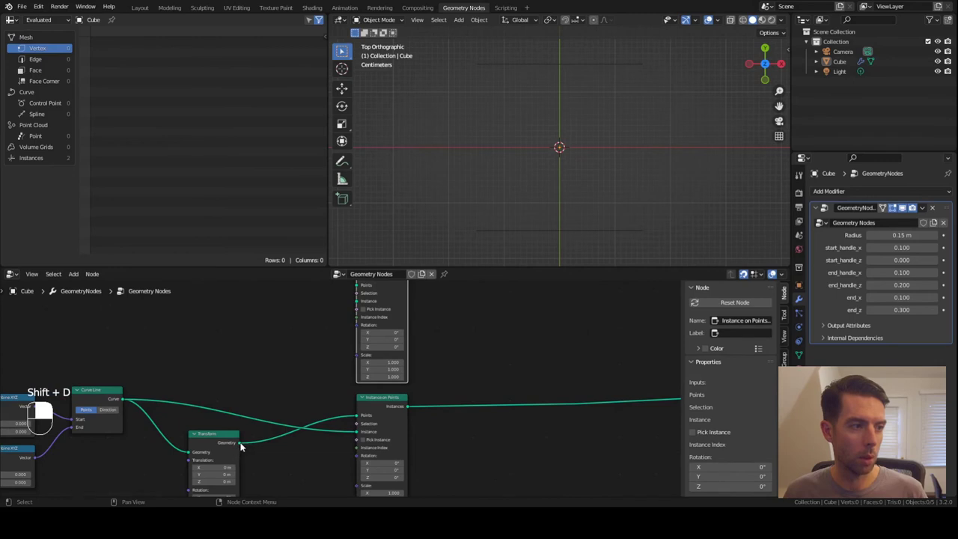
left_click_drag(243, 444, 353, 293)
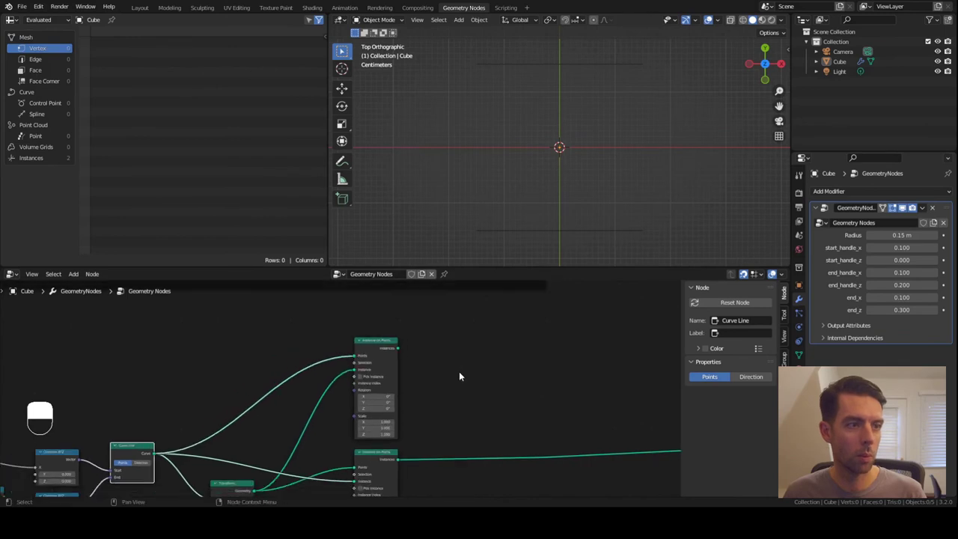
middle_click(449, 386)
left_click_drag(383, 339, 394, 338)
key("F3")
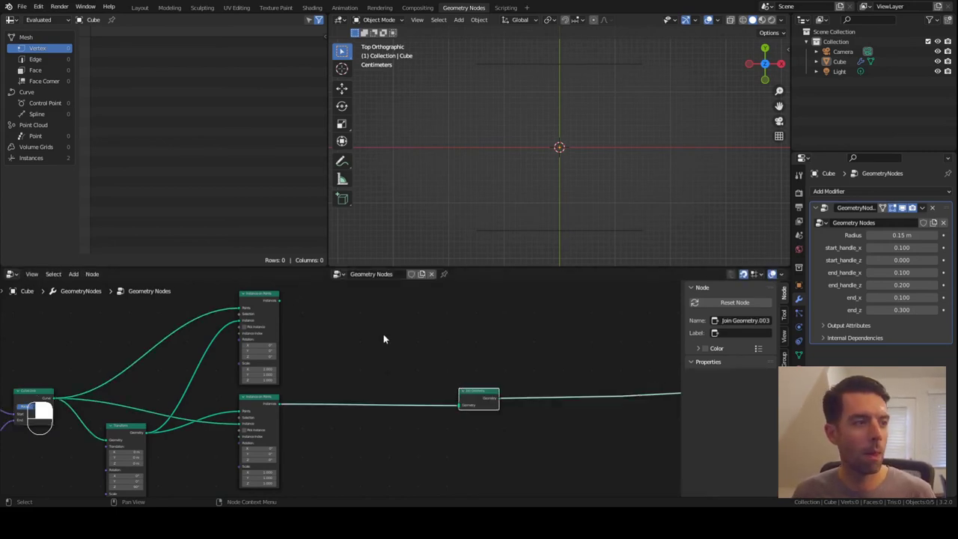
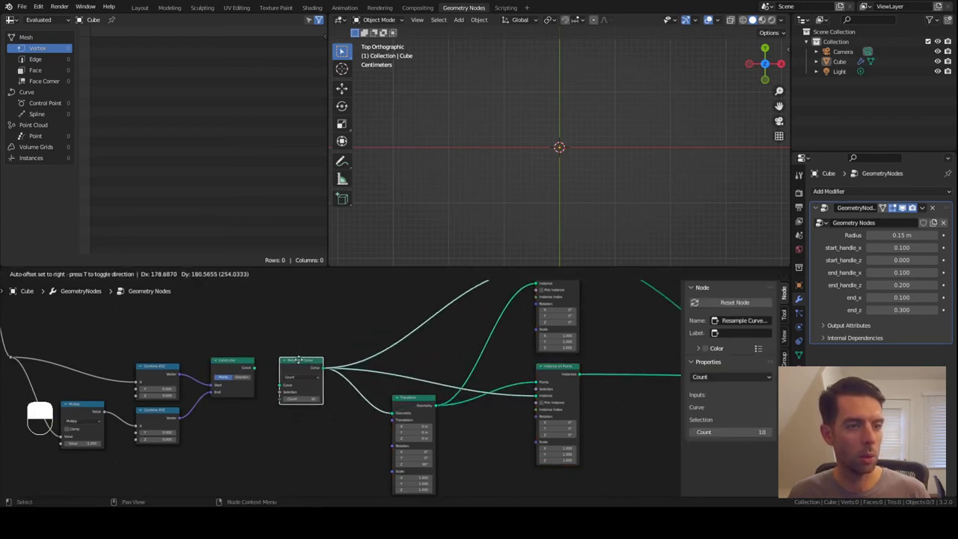
Box-select all the grid-weaving nodes and collapse them into a node group with Ctrl+G
left_click_drag(286, 365, 562, 139)
left_click_drag(562, 140, 430, 148)
middle_click(430, 148)
left_click_drag(436, 162, 513, 337)
left_click_drag(514, 337, 361, 316)
left_click_drag(361, 316, 405, 354)
middle_click(336, 291)
right_click(336, 291)
left_click_drag(208, 306, 405, 354)
left_click_drag(208, 306, 165, 375)
key("ctrl+g")
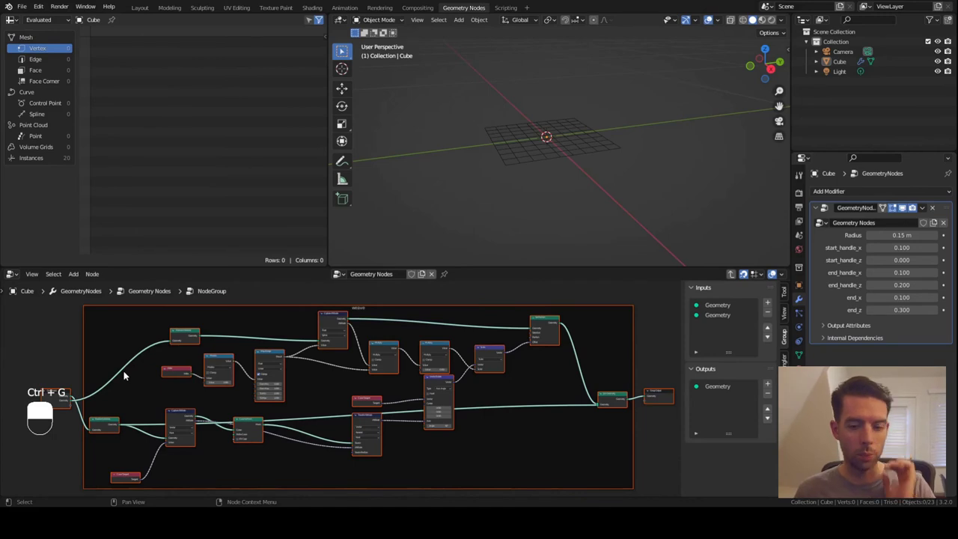
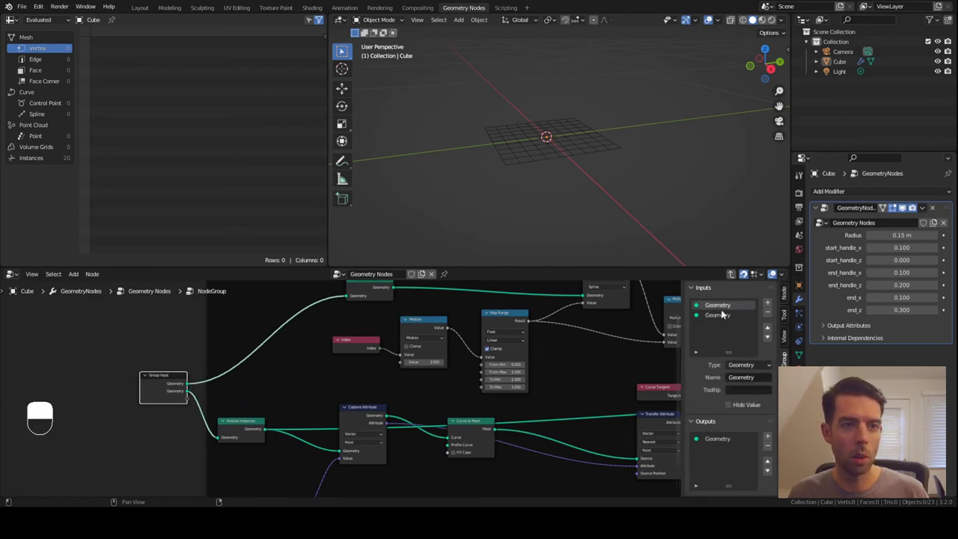
Rename the group's two Geometry inputs to weave and flat
left_click(723, 307)
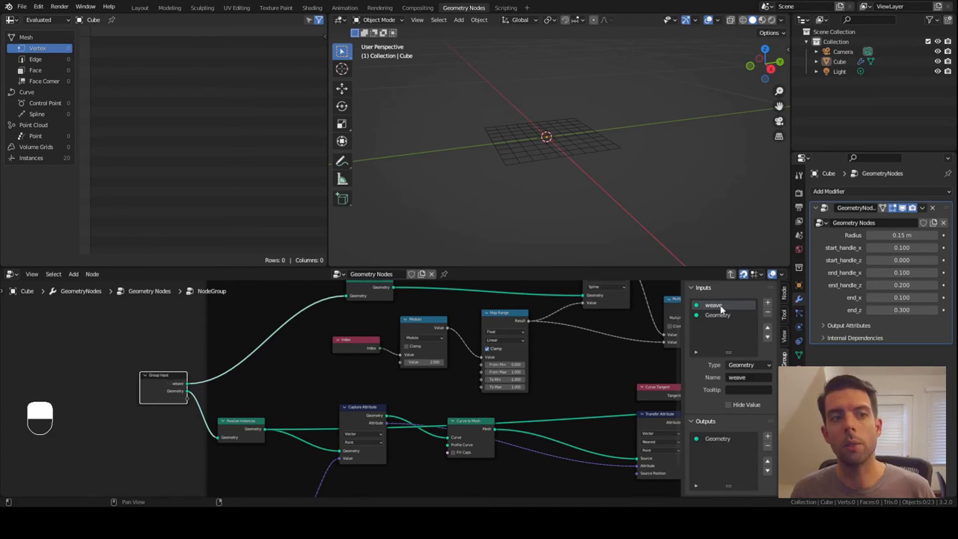
left_click(775, 269)
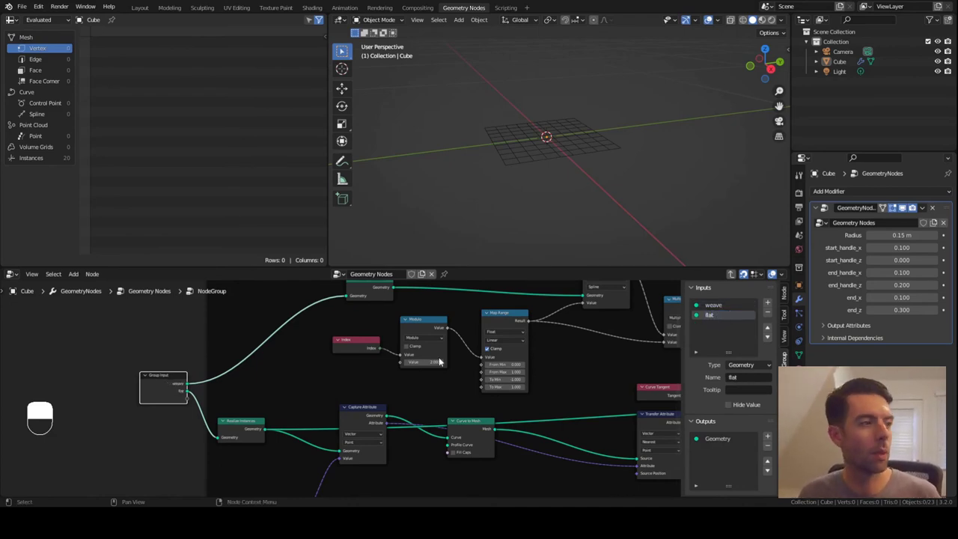
left_click_drag(157, 338, 165, 379)
middle_click(165, 380)
Exit the weaving node group back to the main node tree
key("Tab")
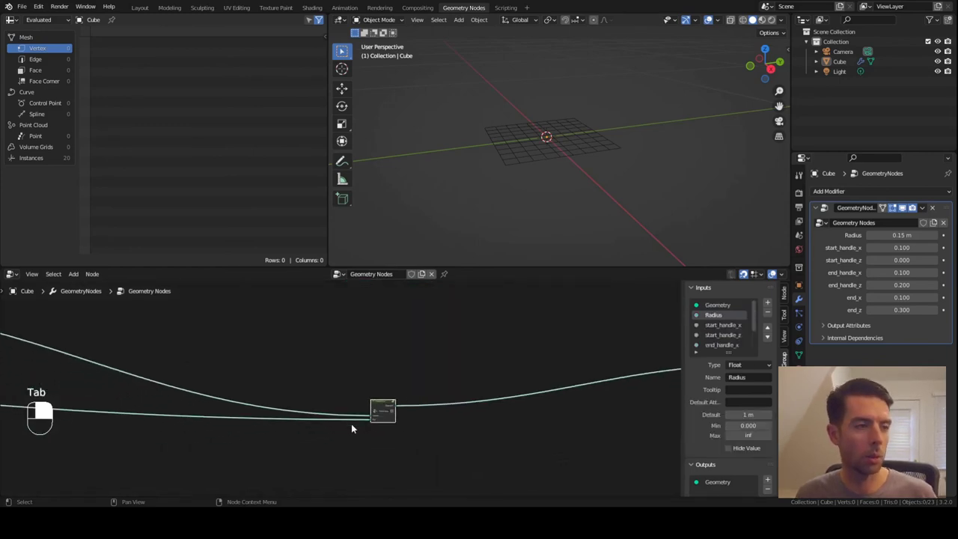
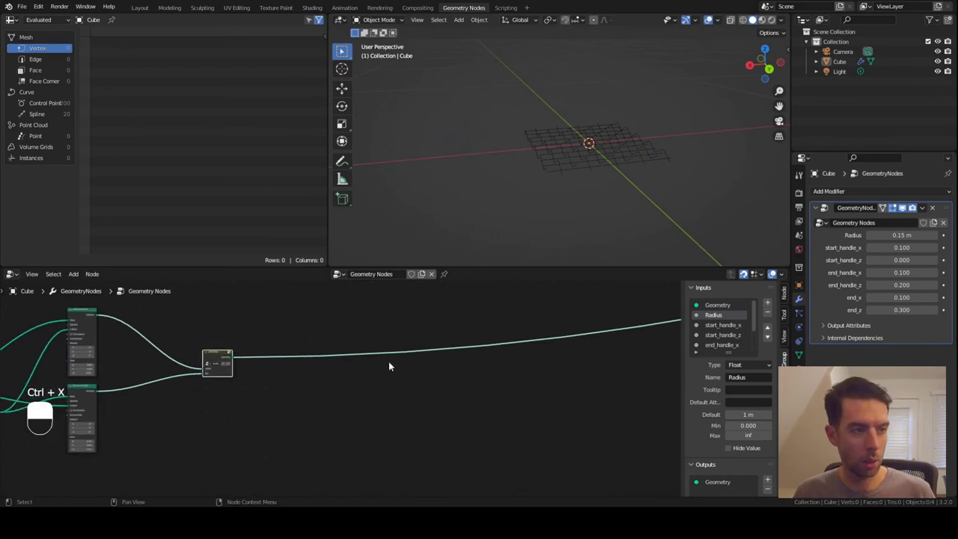
Add an Extrude Mesh node after the circle and view the resulting cylinder from the top and pulled back
key("F3")
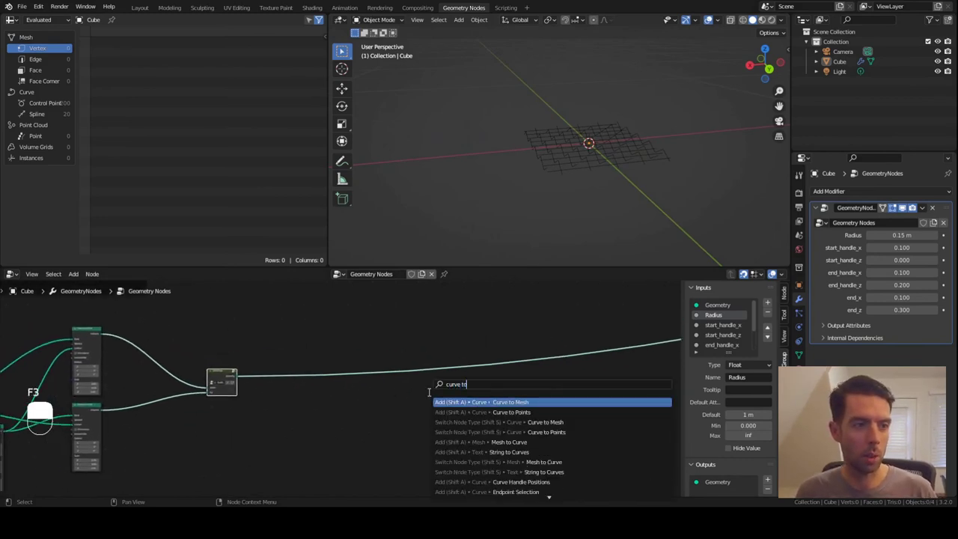
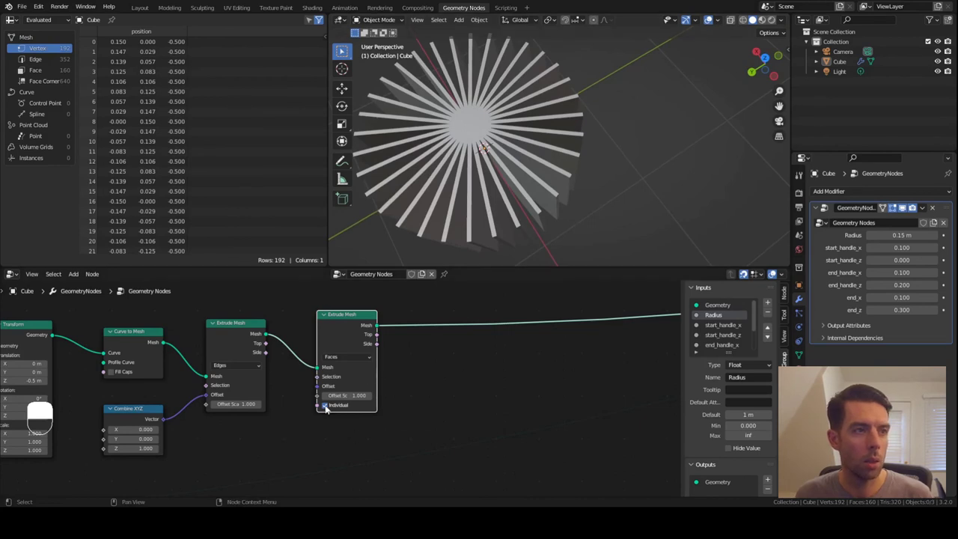
left_click_drag(328, 407, 351, 318)
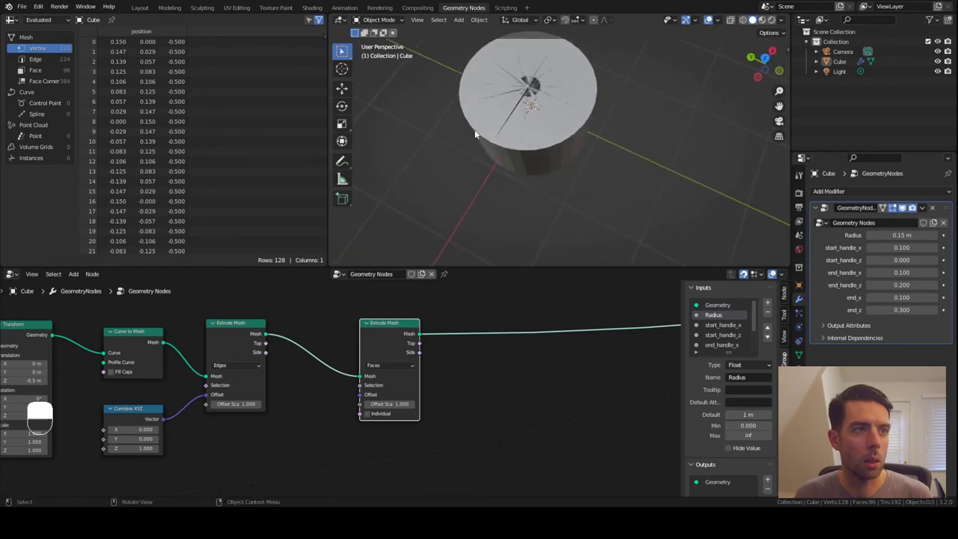
key("KP_7")
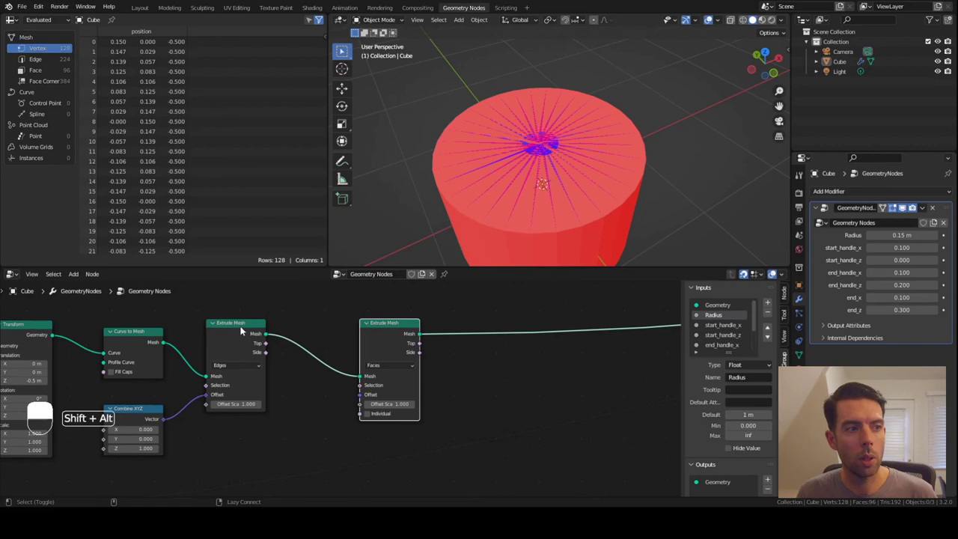
middle_click(243, 328)
left_click_drag(243, 328, 600, 206)
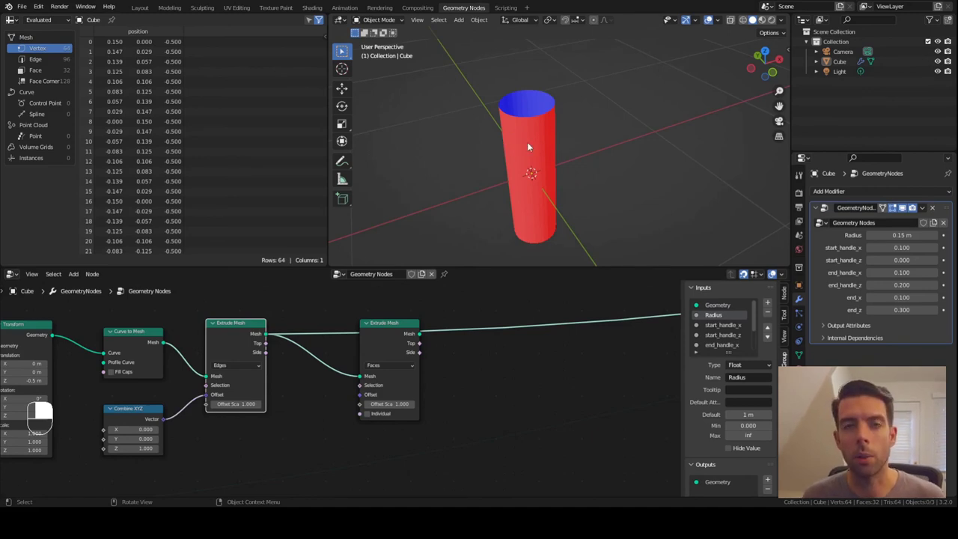
left_click_drag(386, 330, 338, 384)
Insert a Flip Faces node between the circle and Extrude Mesh, then search for Join Geometry
key("F3")
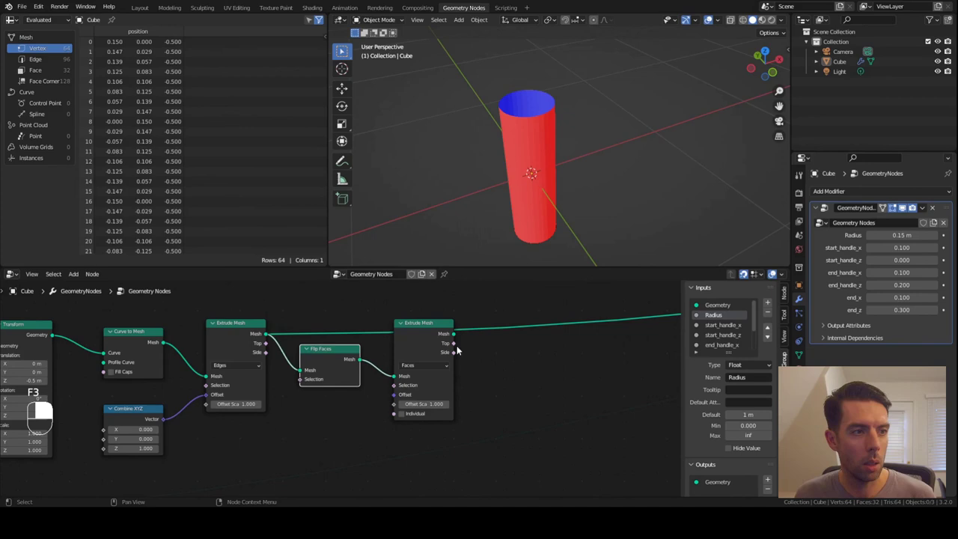
left_click(342, 350)
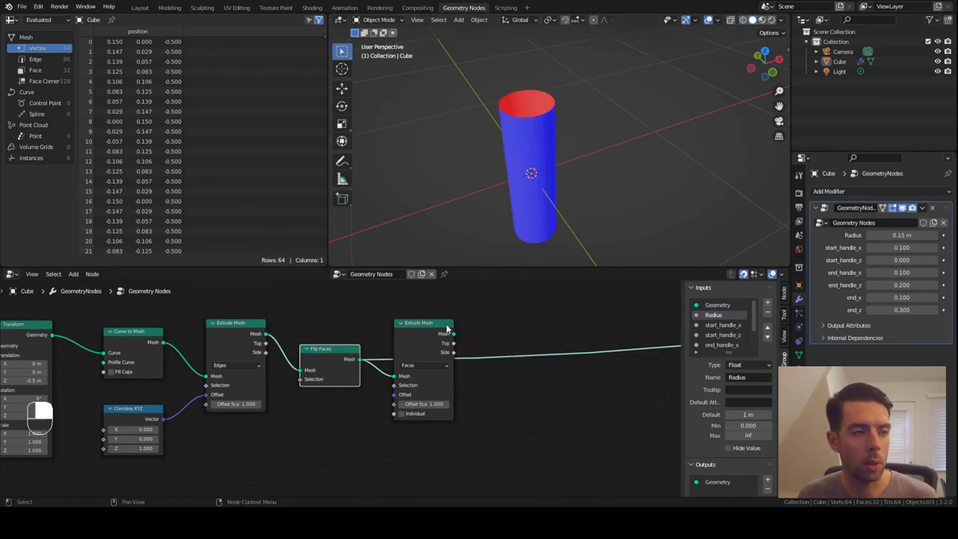
middle_click(437, 329)
left_click_drag(437, 329, 423, 325)
left_click_drag(423, 326, 489, 359)
key("F3")
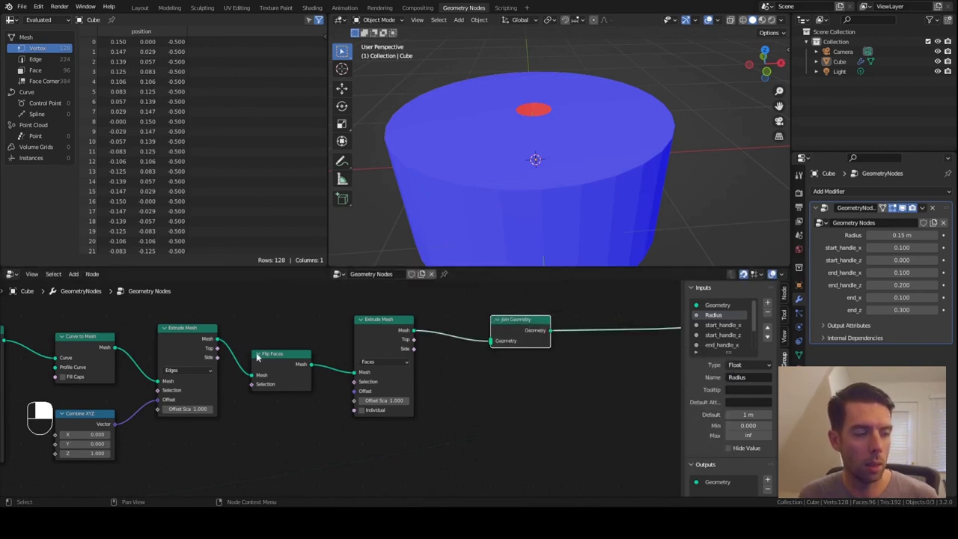
Wire the Extrude Mesh output and flipped circle into the Join Geometry node feeding the output
middle_click(270, 353)
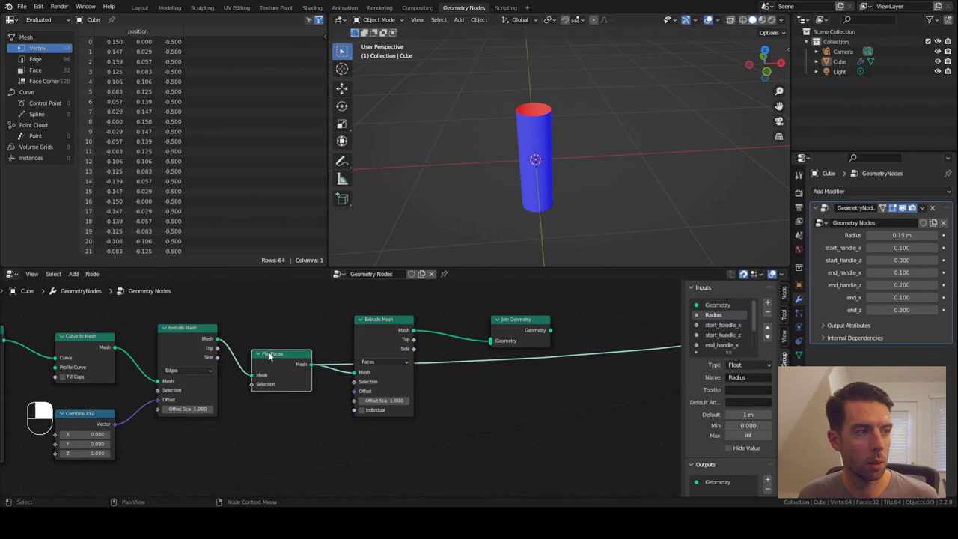
left_click_drag(206, 332, 220, 344)
middle_click(202, 328)
right_click(201, 328)
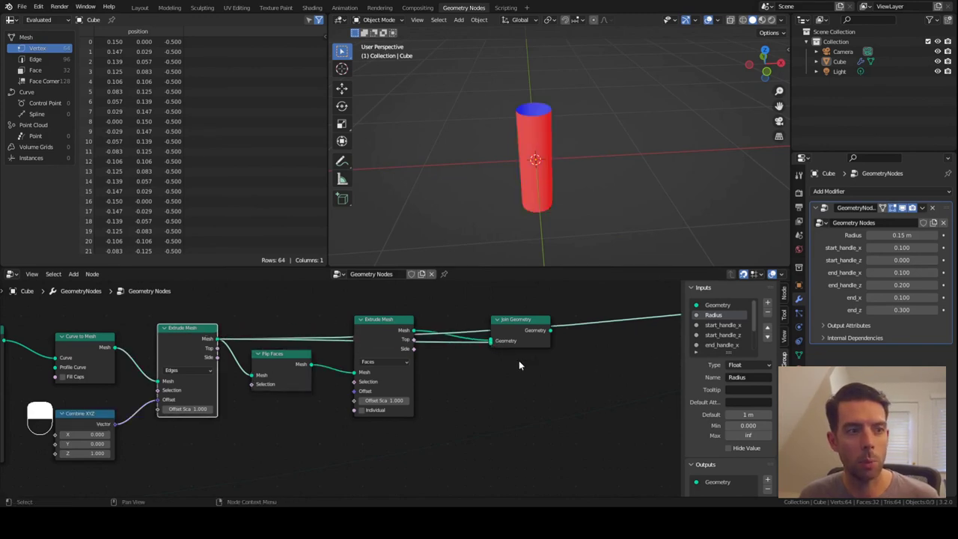
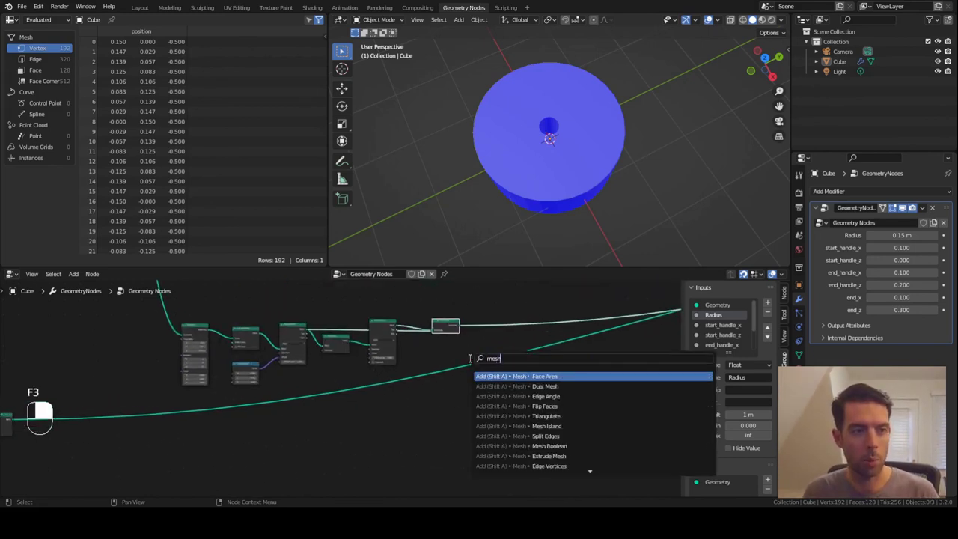
Add a Mesh Boolean Difference cutting the woven grid by the cylinder into a wire disc
key("o")
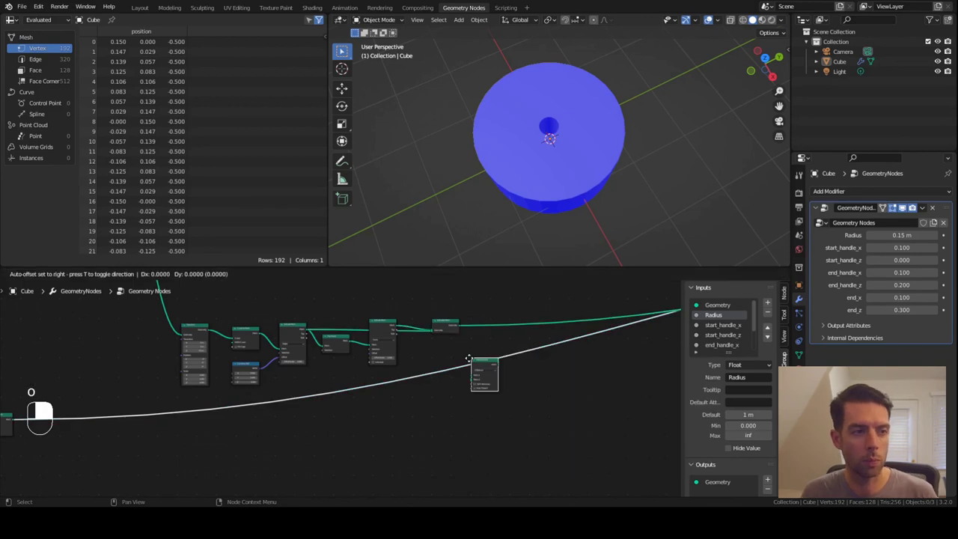
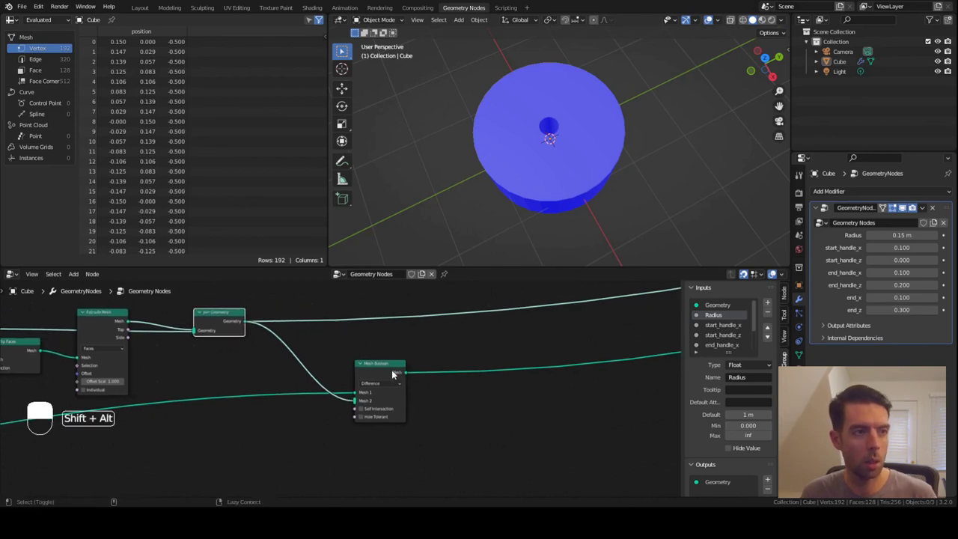
middle_click(393, 369)
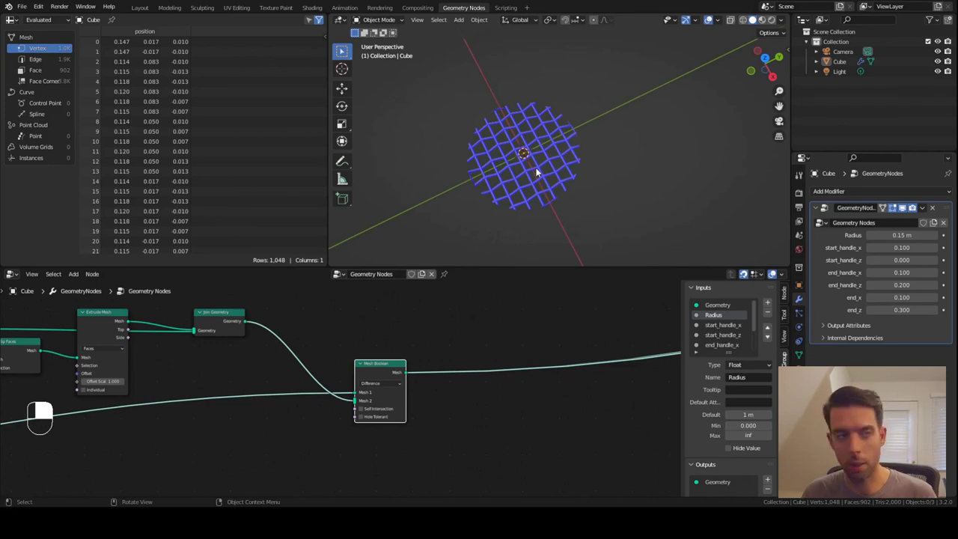
Check the woven base from top view and inspect it inside the full basket
key("KP_7")
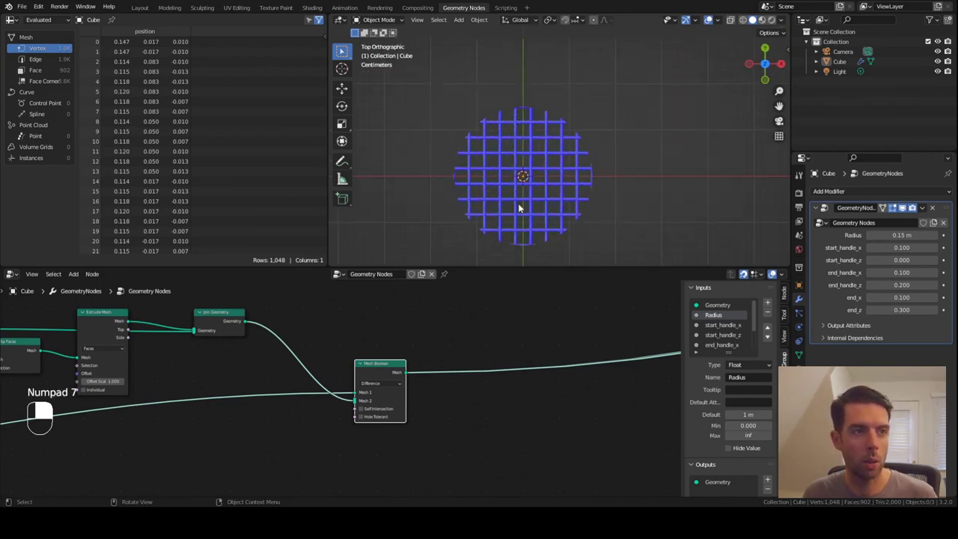
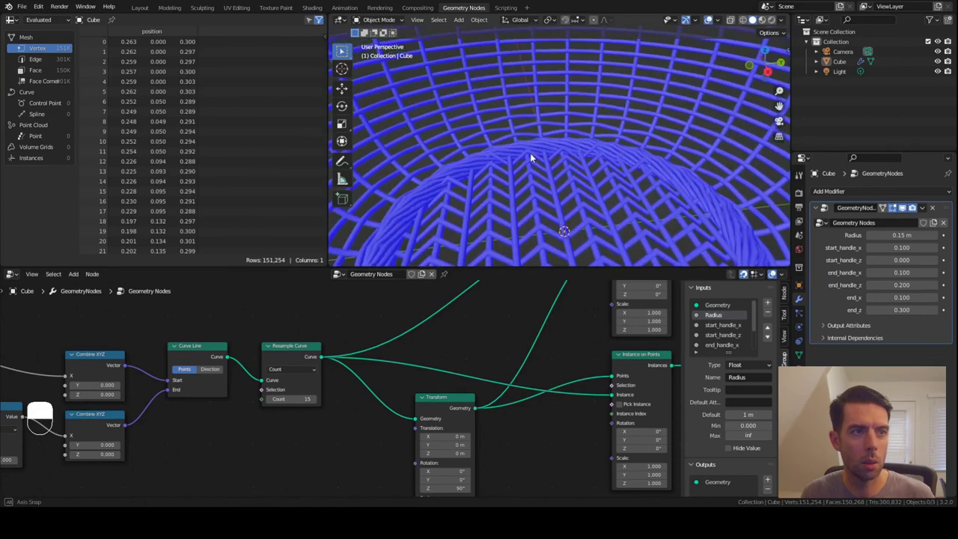
left_click_drag(526, 199, 504, 198)
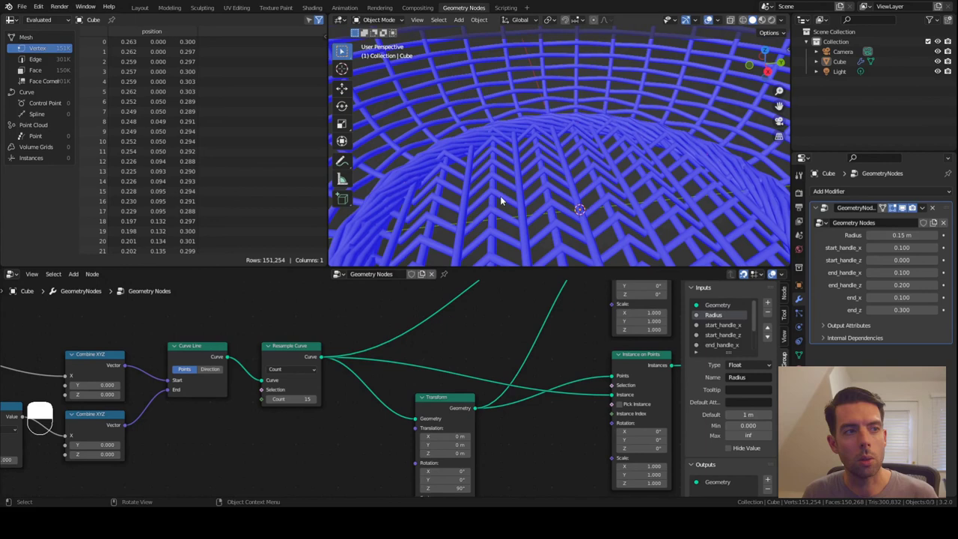